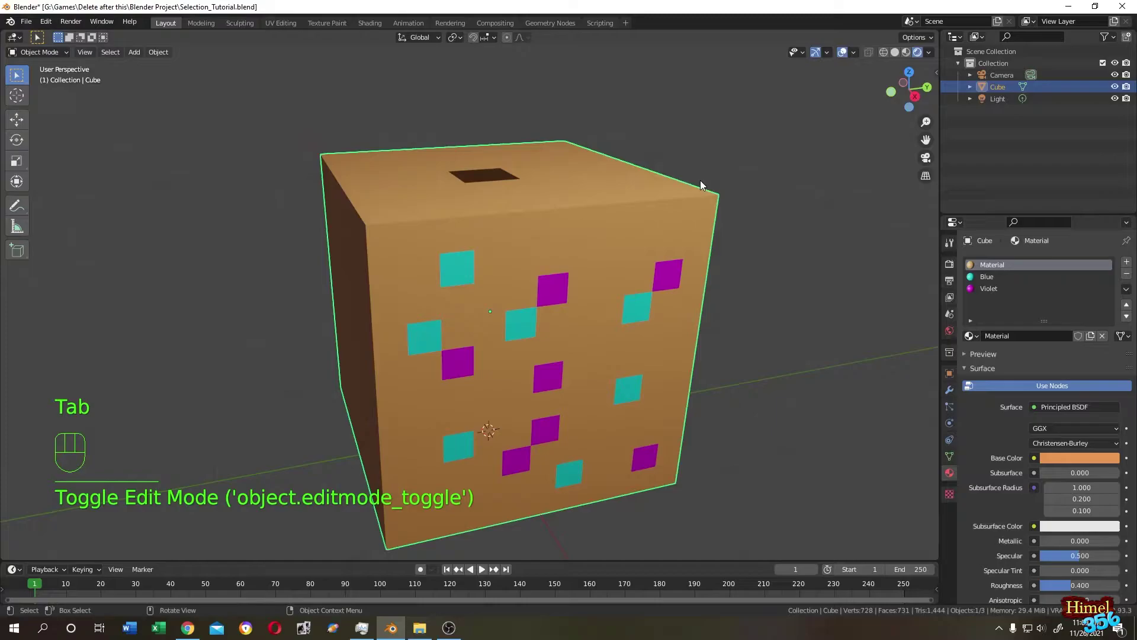
Step: Select the multicoloured cube and enter Edit Mode to show its subdivided mesh
{"action": "left_click_drag", "start_coordinate": [711, 185], "coordinate": [702, 188]}
{"action": "middle_click", "coordinate": [569, 202]}
{"action": "key", "text": "Tab"}
{"action": "left_click", "coordinate": [579, 205]}
{"action": "key", "text": "Tab"}
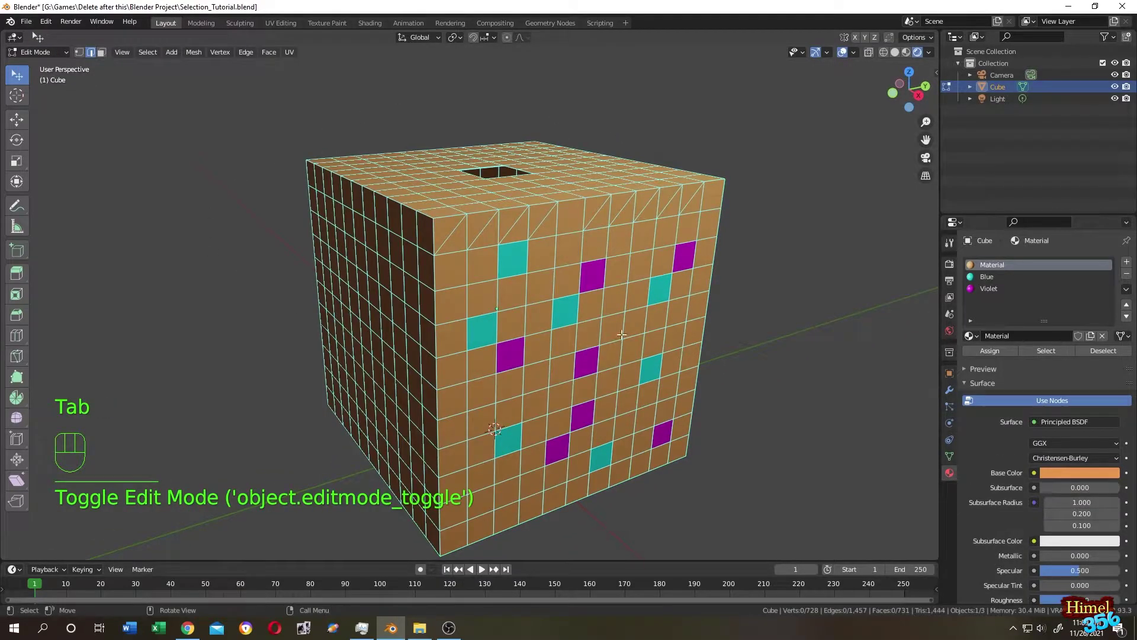
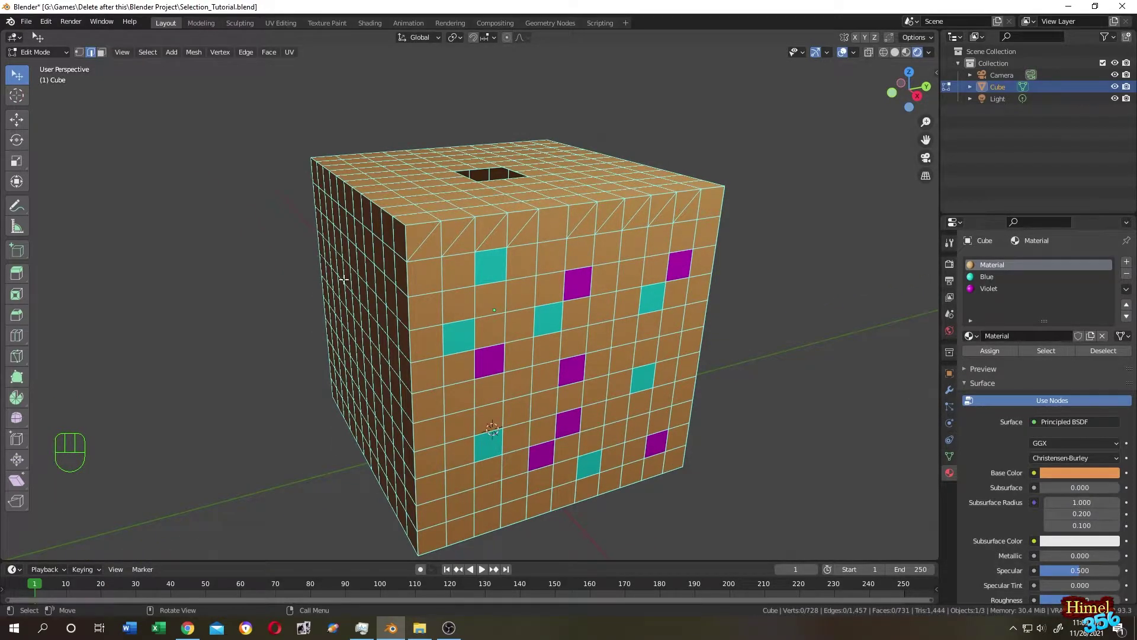
Step: Change the selection mode, select every face of the cube, then deselect all
{"action": "key", "text": "1"}
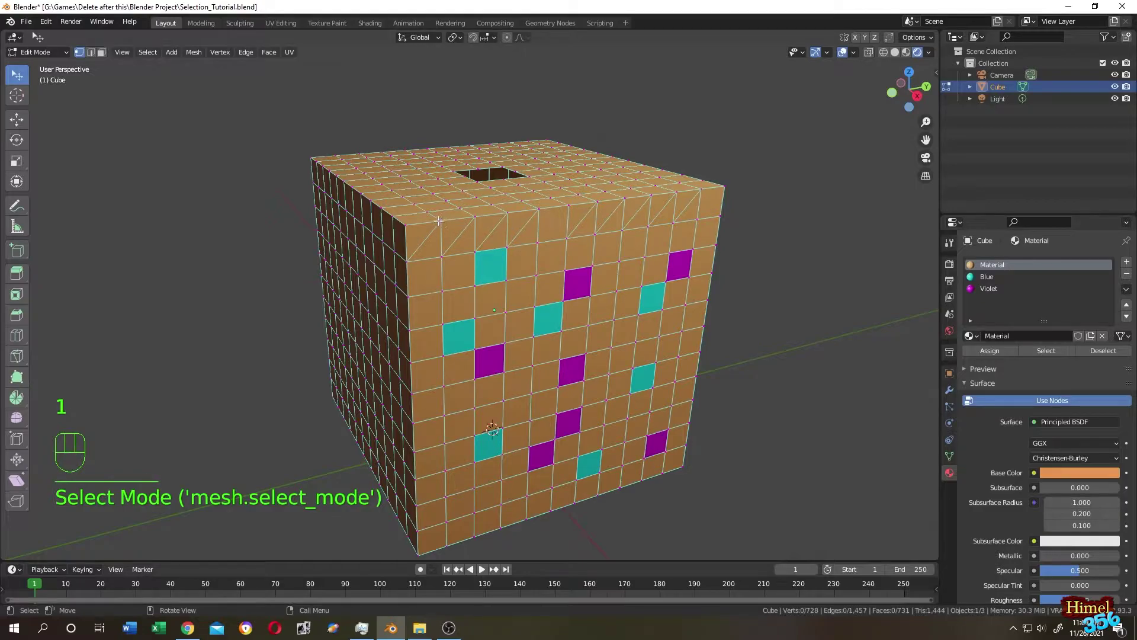
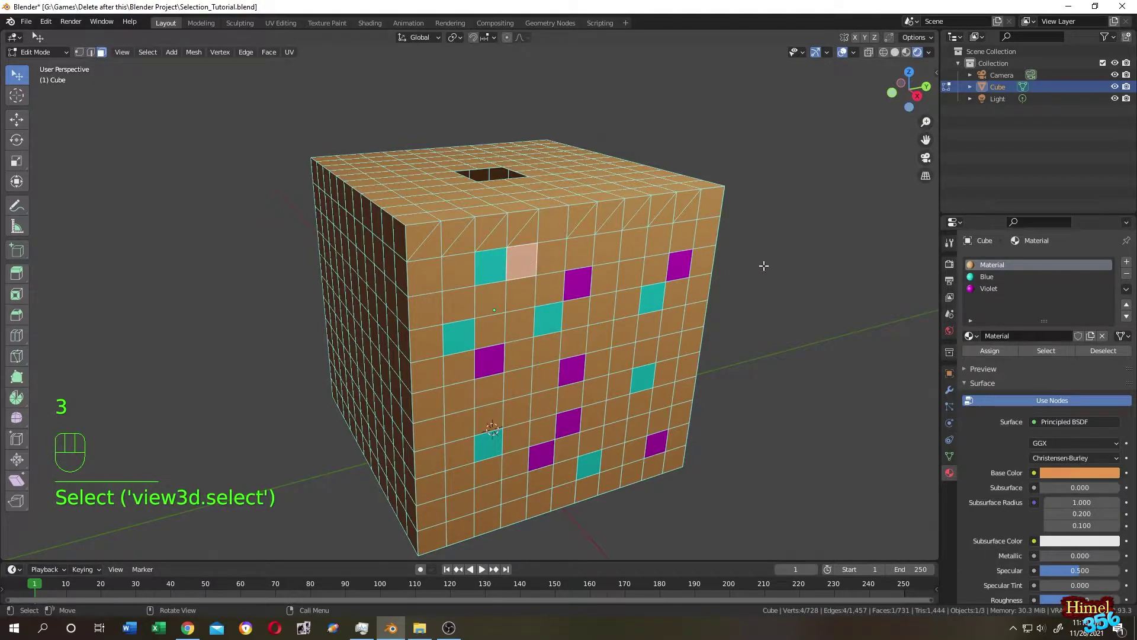
{"action": "key", "text": "a"}
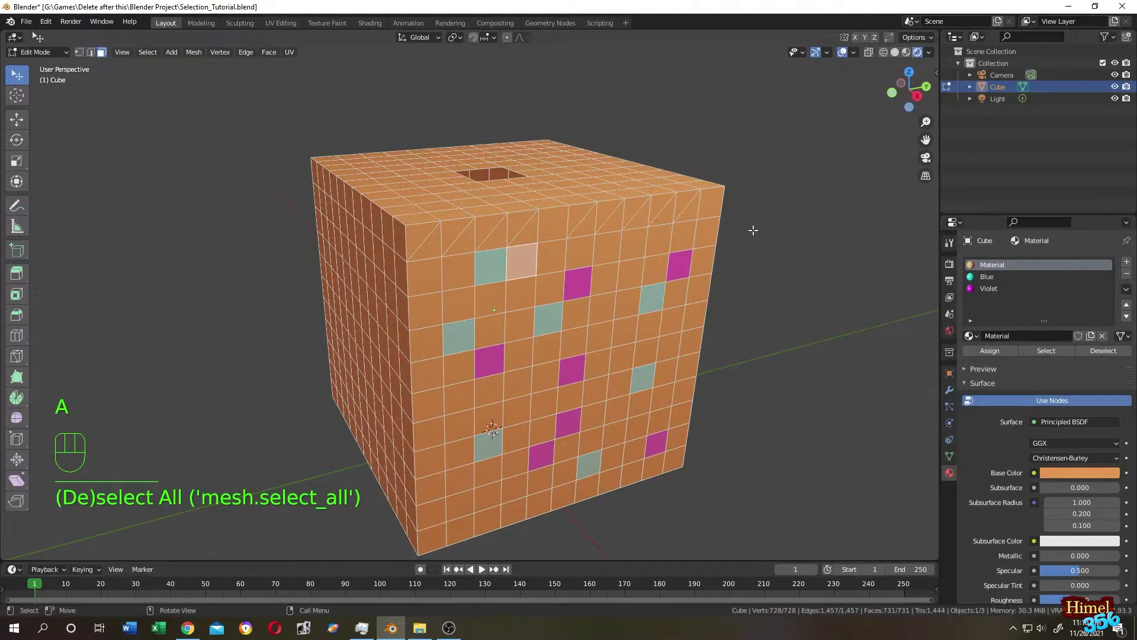
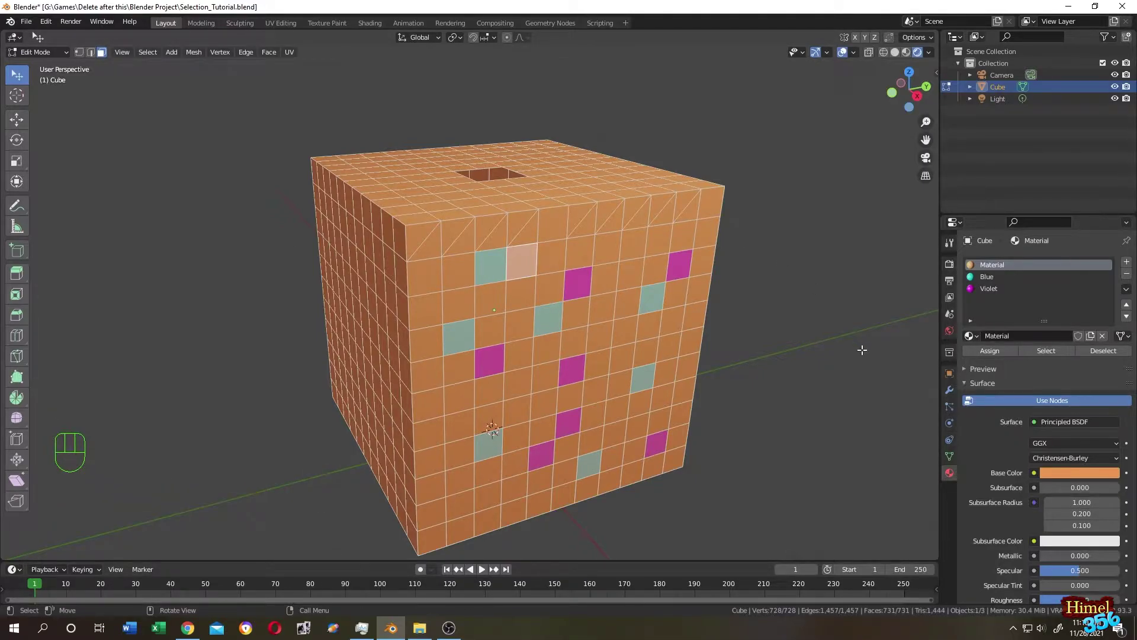
{"action": "key", "text": "a"}
{"action": "key", "text": "a"}
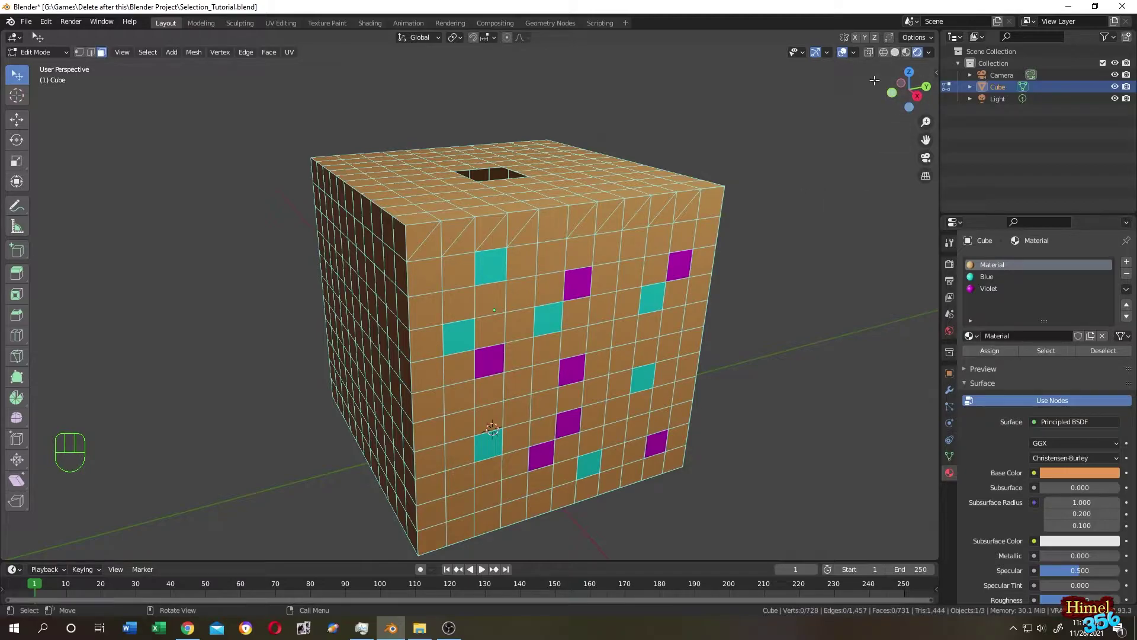
Step: Switch the viewport to plain grey Solid shading without material colours
{"action": "left_click", "coordinate": [899, 60]}
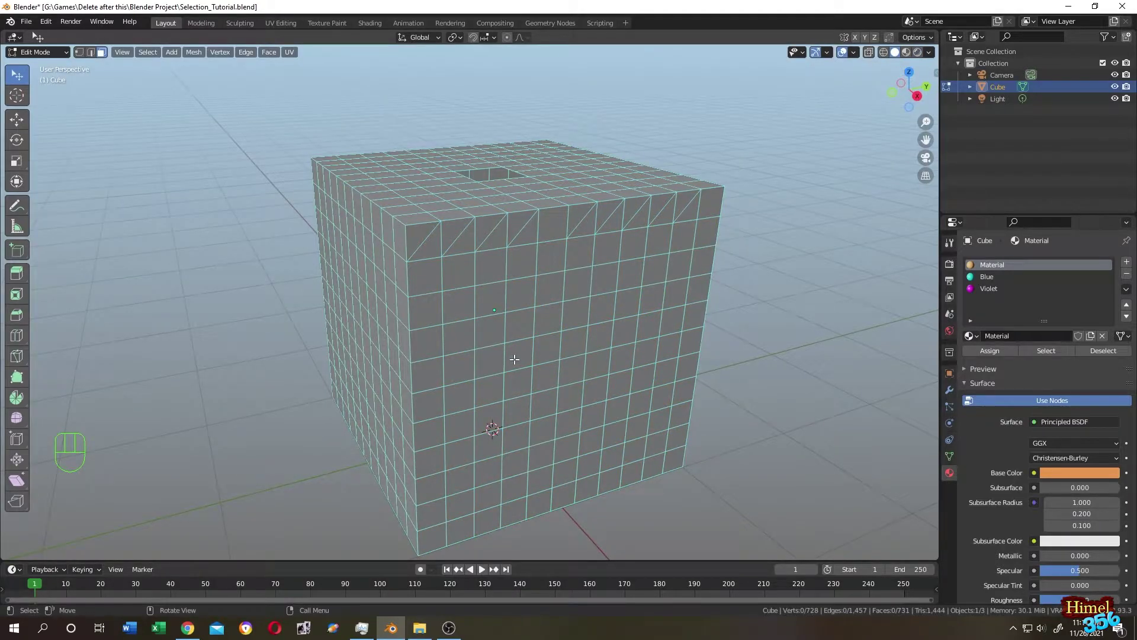
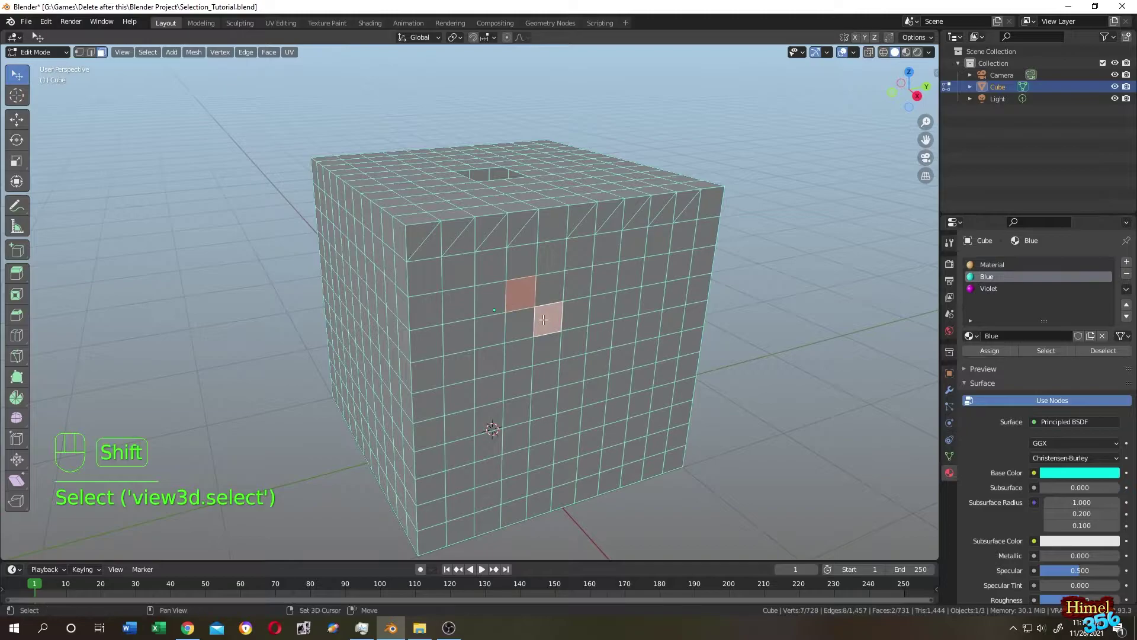
Step: Build a selection of eight individual faces on the cube, one at a time
{"action": "left_click", "coordinate": [545, 317]}
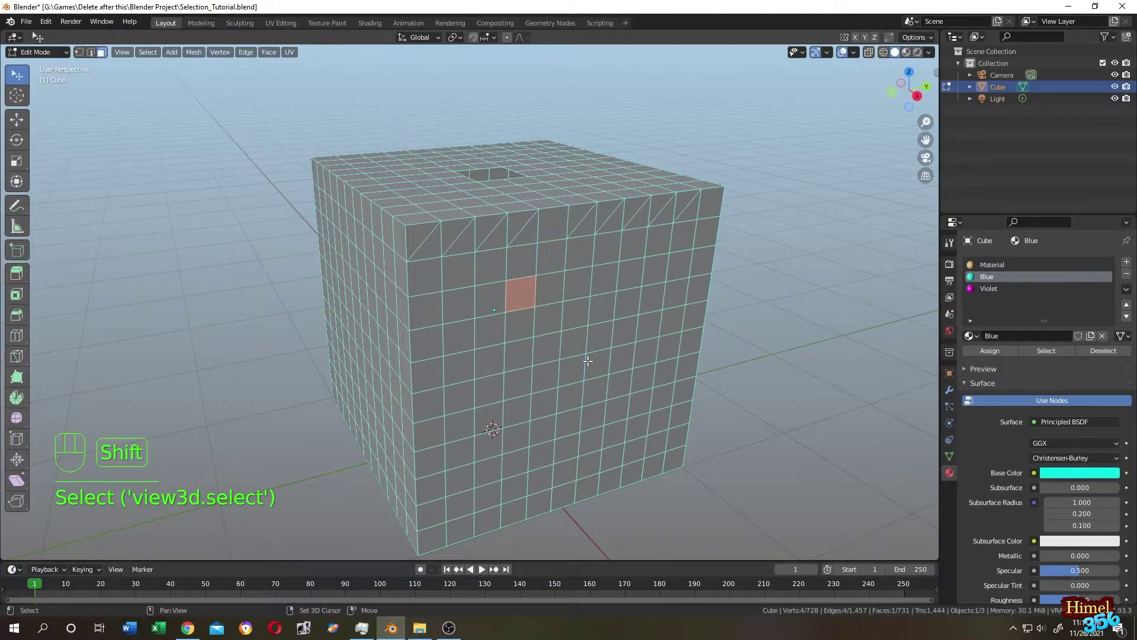
{"action": "left_click", "coordinate": [517, 347]}
{"action": "left_click", "coordinate": [481, 382]}
{"action": "left_click", "coordinate": [493, 418]}
{"action": "left_click", "coordinate": [587, 397]}
{"action": "left_click", "coordinate": [629, 378]}
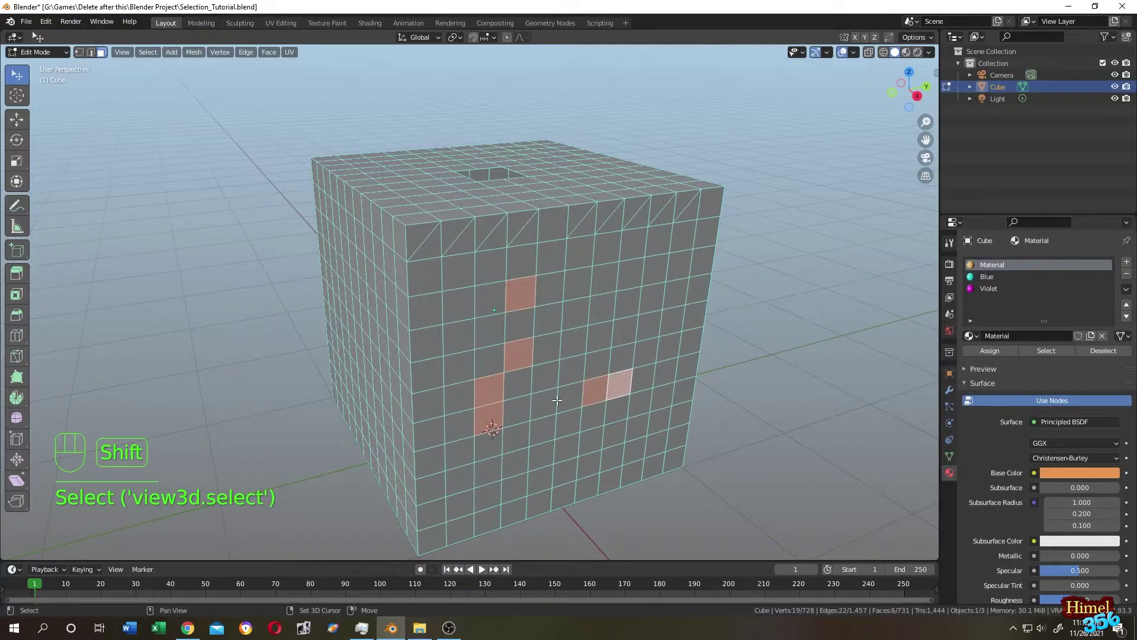
{"action": "left_click", "coordinate": [601, 285]}
{"action": "left_click", "coordinate": [591, 305]}
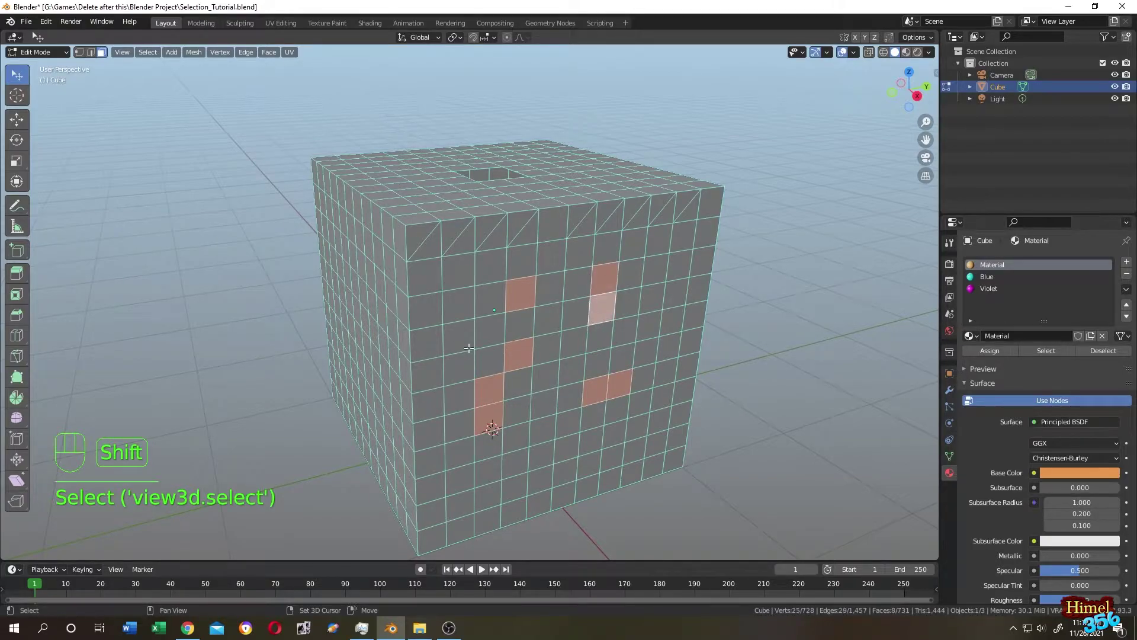
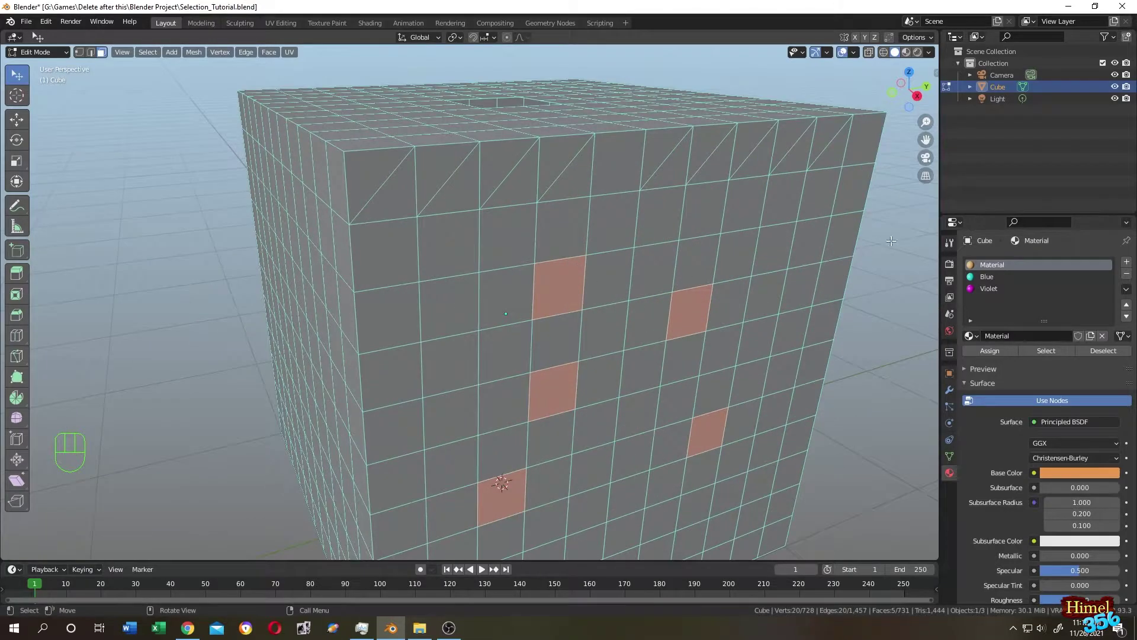
{"action": "left_click", "coordinate": [893, 242]}
{"action": "key", "text": "2"}
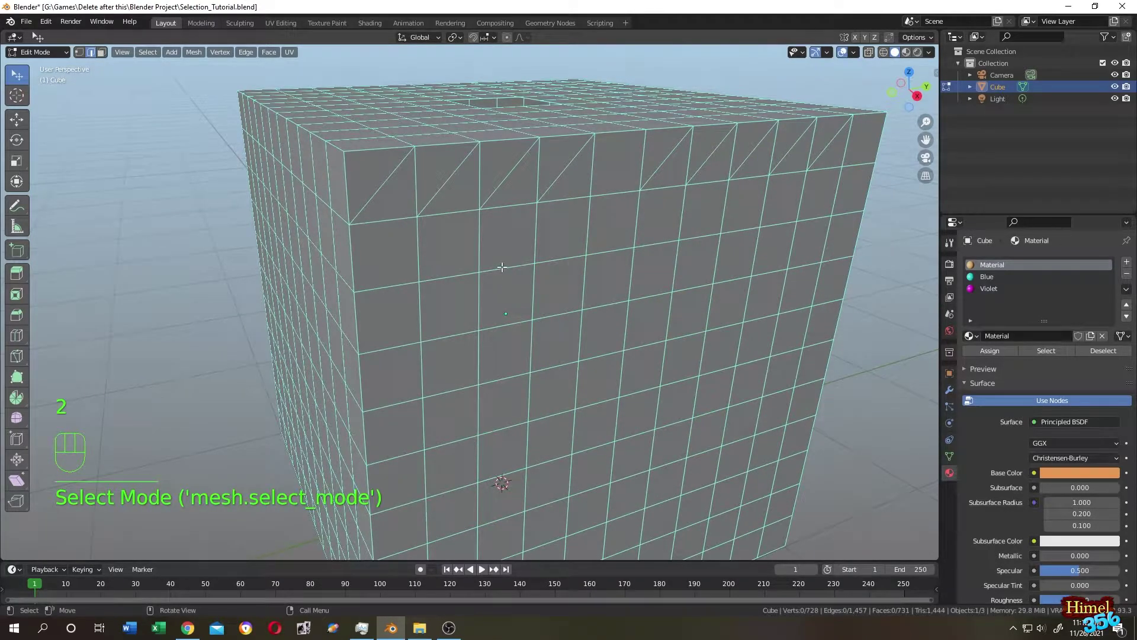
{"action": "left_click", "coordinate": [503, 264]}
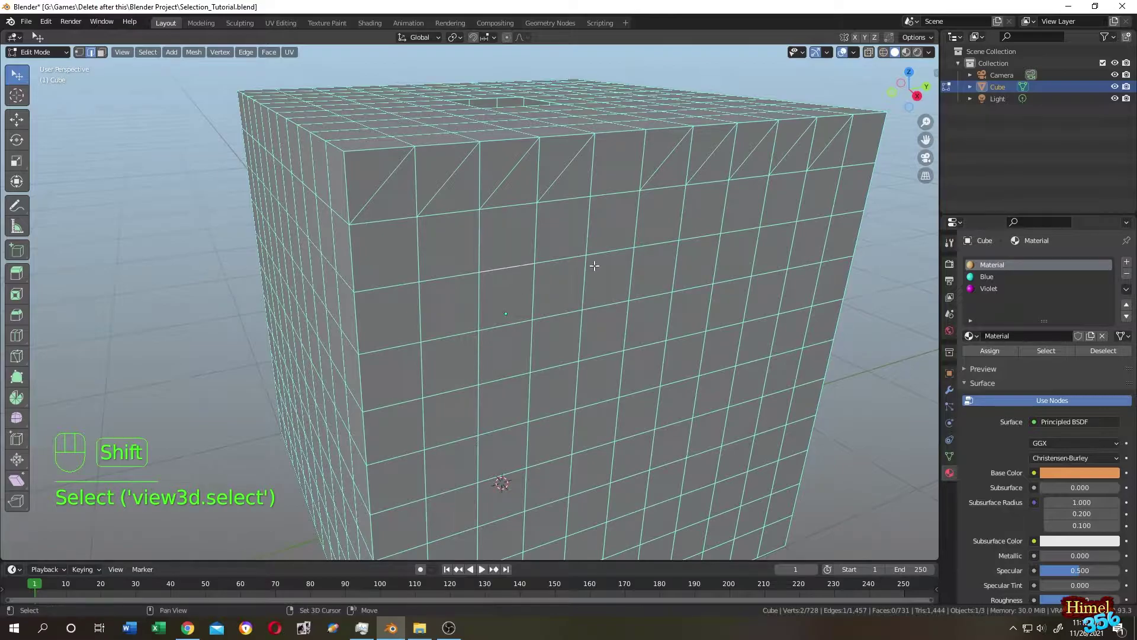
{"action": "left_click", "coordinate": [609, 251]}
{"action": "left_click", "coordinate": [501, 320]}
{"action": "left_click", "coordinate": [600, 304]}
{"action": "left_click", "coordinate": [505, 377]}
{"action": "left_click", "coordinate": [533, 284]}
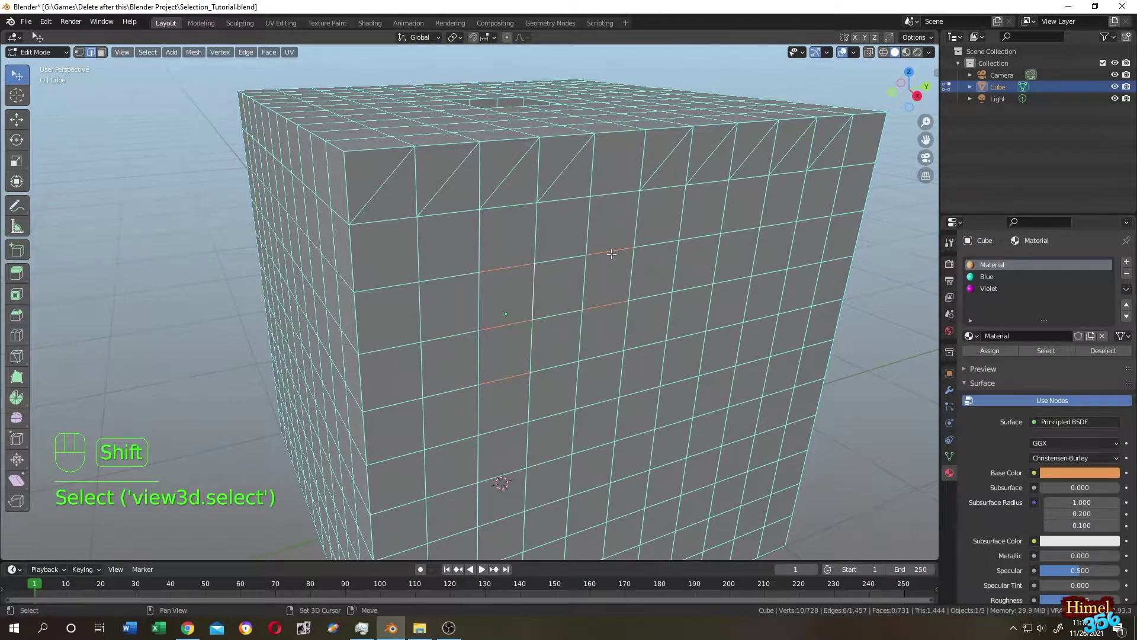
{"action": "left_click", "coordinate": [613, 249]}
{"action": "left_click", "coordinate": [537, 285]}
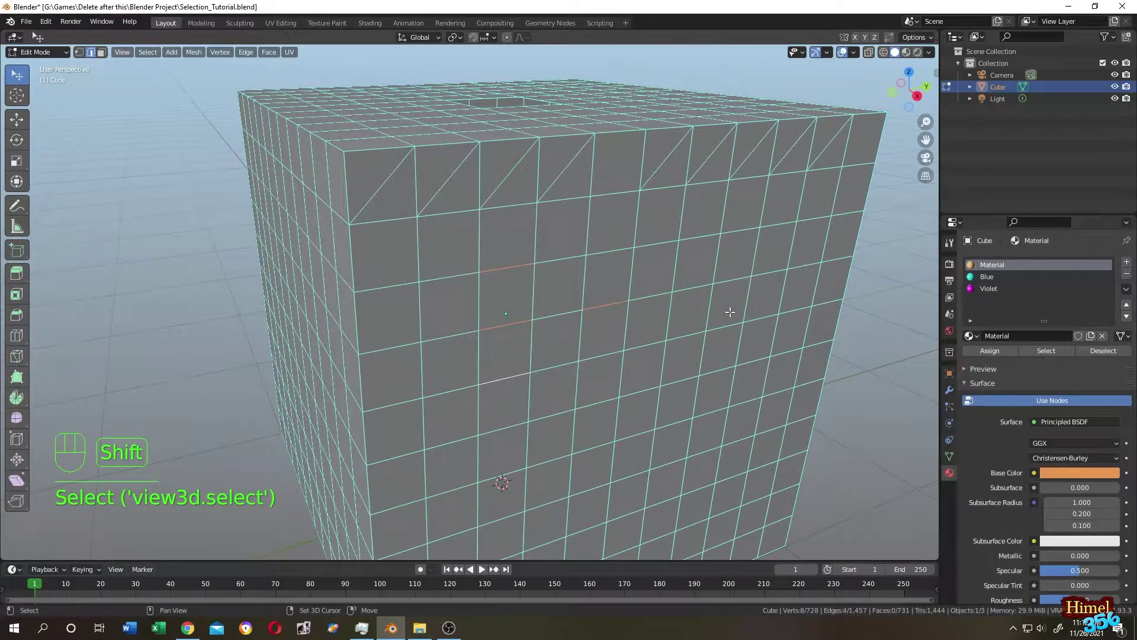
{"action": "left_click_drag", "start_coordinate": [792, 225], "coordinate": [790, 221]}
{"action": "left_click", "coordinate": [17, 80]}
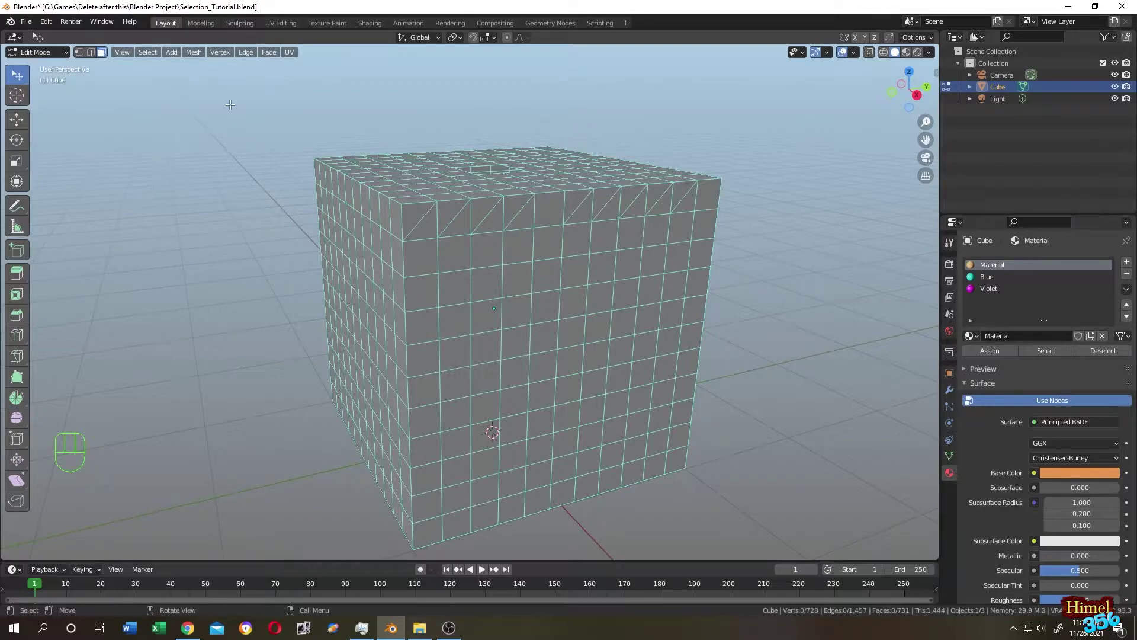
{"action": "key", "text": "b"}
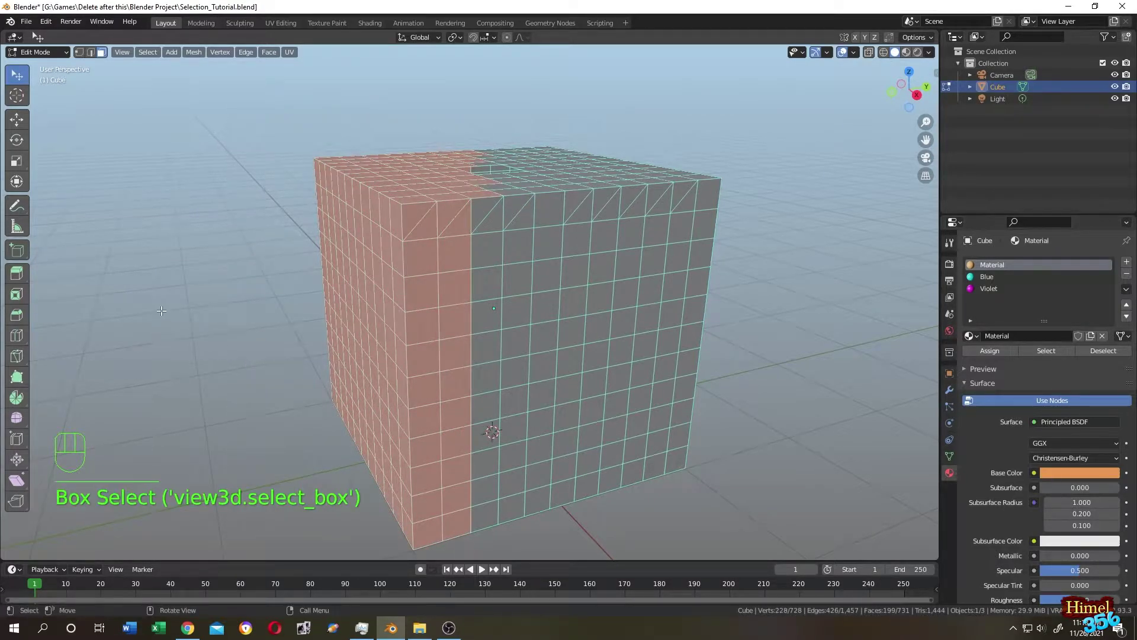
{"action": "middle_click", "coordinate": [163, 308]}
{"action": "key", "text": "a"}
{"action": "key", "text": "c"}
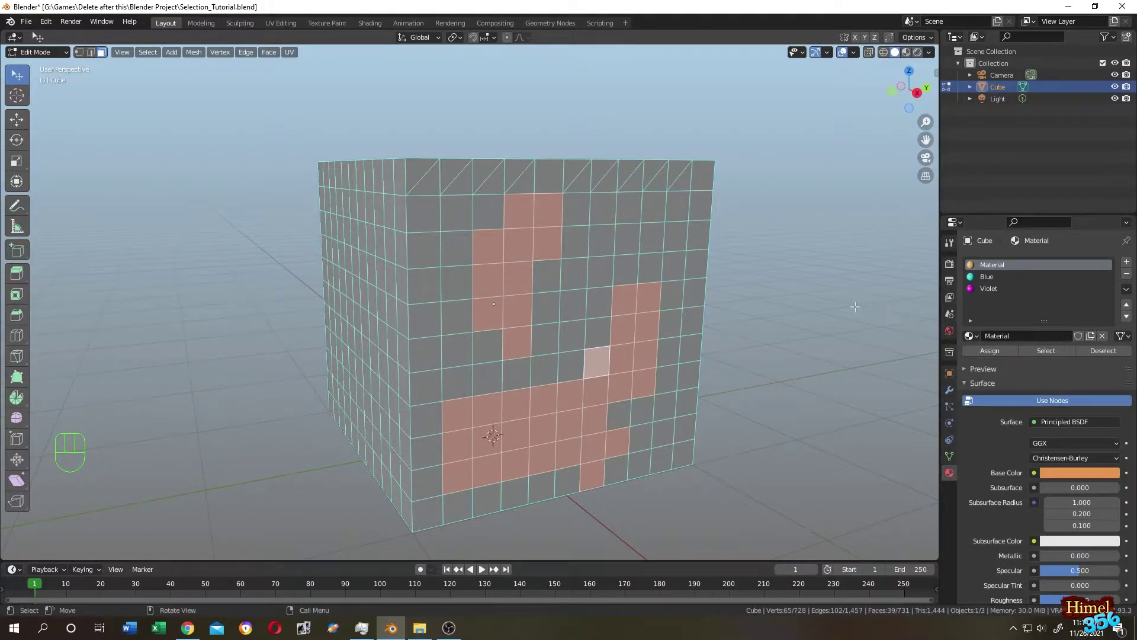
{"action": "left_click", "coordinate": [855, 304]}
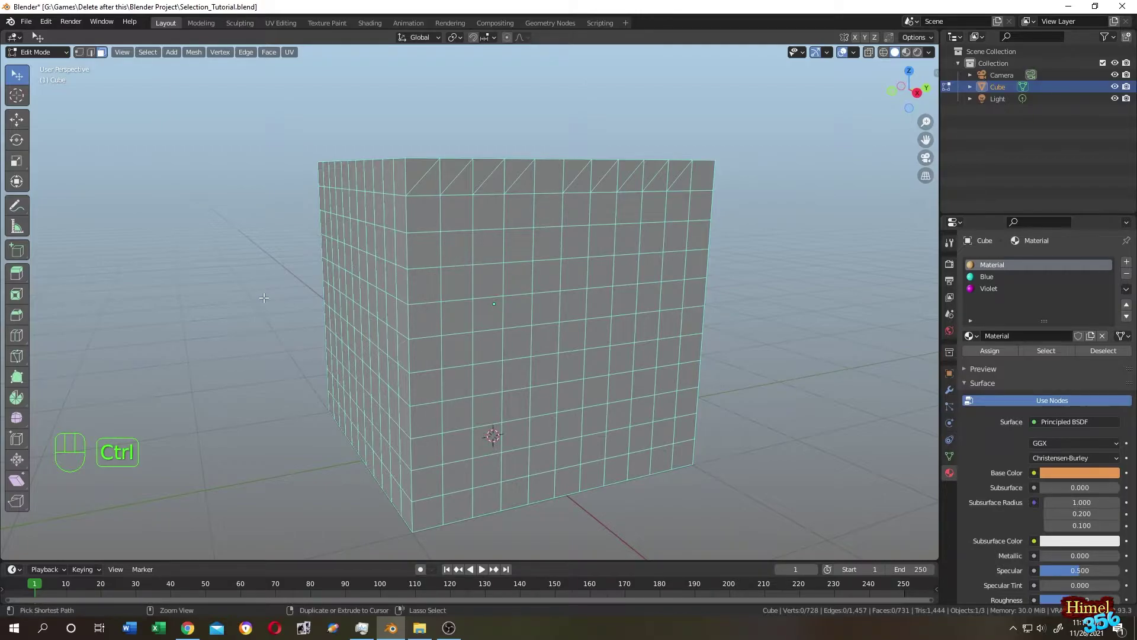
{"action": "left_click_drag", "start_coordinate": [265, 295], "coordinate": [277, 272]}
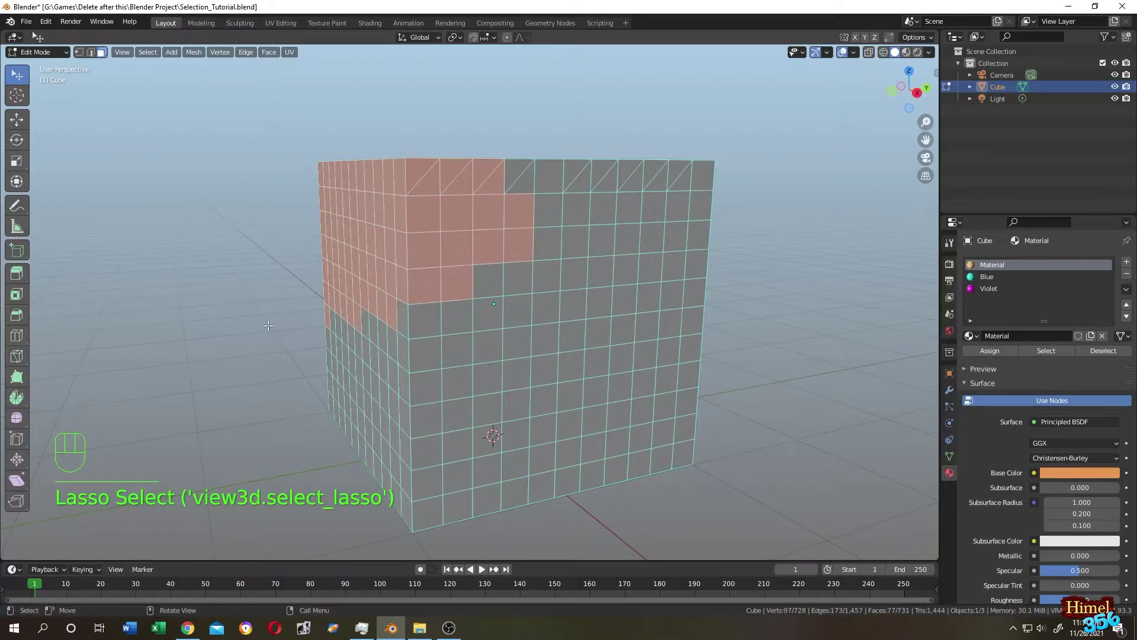
{"action": "left_click_drag", "start_coordinate": [249, 295], "coordinate": [409, 299]}
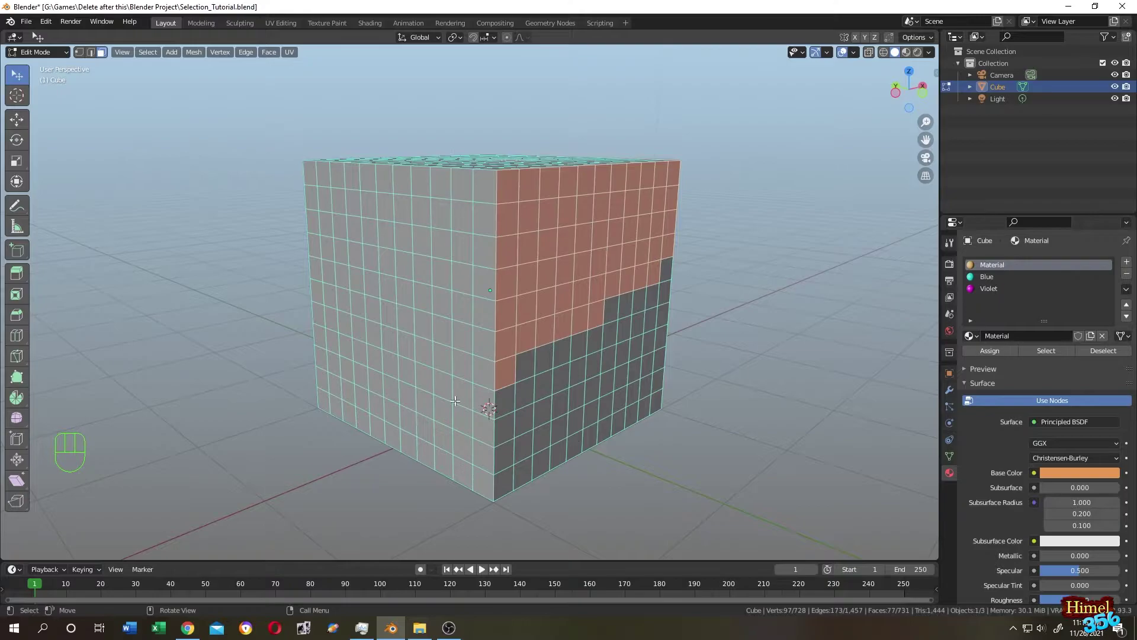
{"action": "left_click_drag", "start_coordinate": [246, 316], "coordinate": [98, 308]}
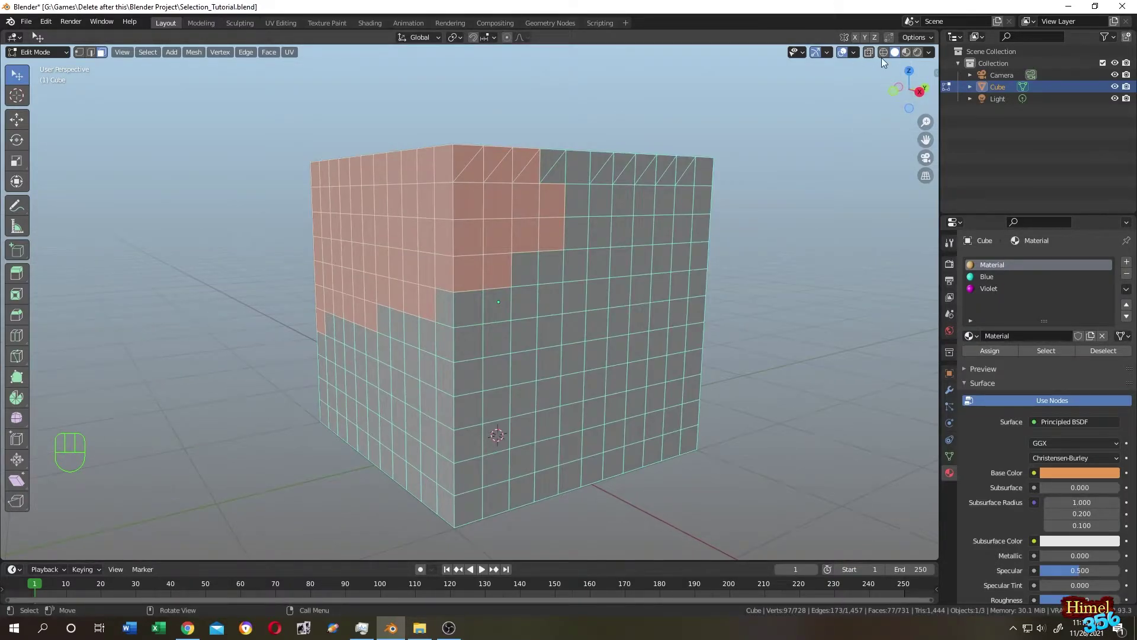
{"action": "left_click", "coordinate": [250, 338]}
{"action": "left_click_drag", "start_coordinate": [263, 332], "coordinate": [225, 339]}
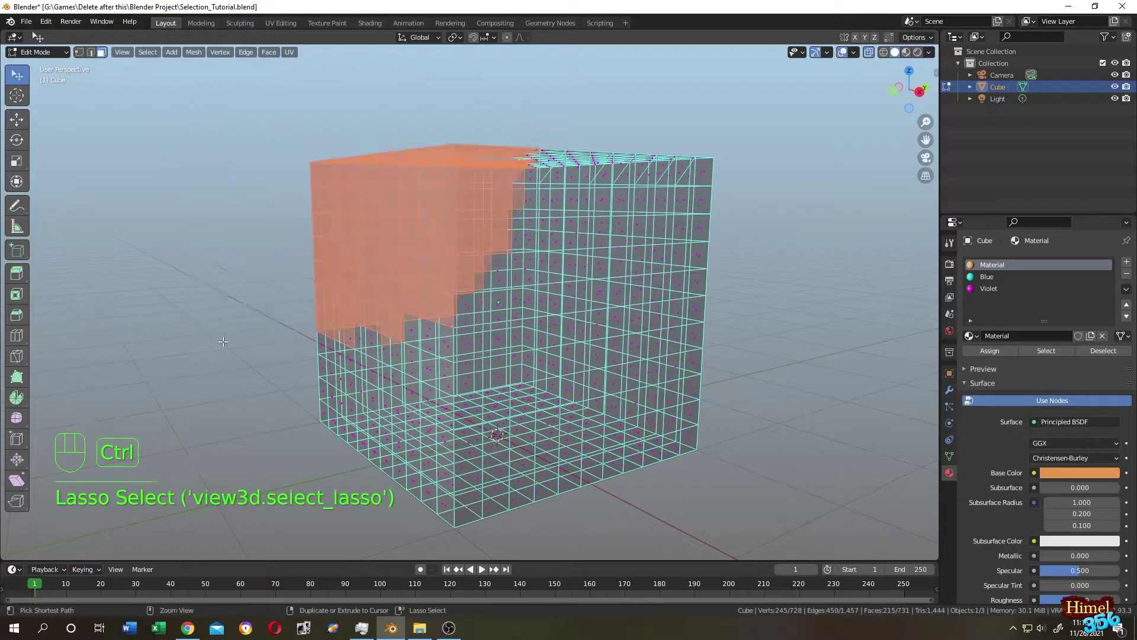
{"action": "left_click_drag", "start_coordinate": [182, 237], "coordinate": [154, 245]}
{"action": "left_click", "coordinate": [175, 239]}
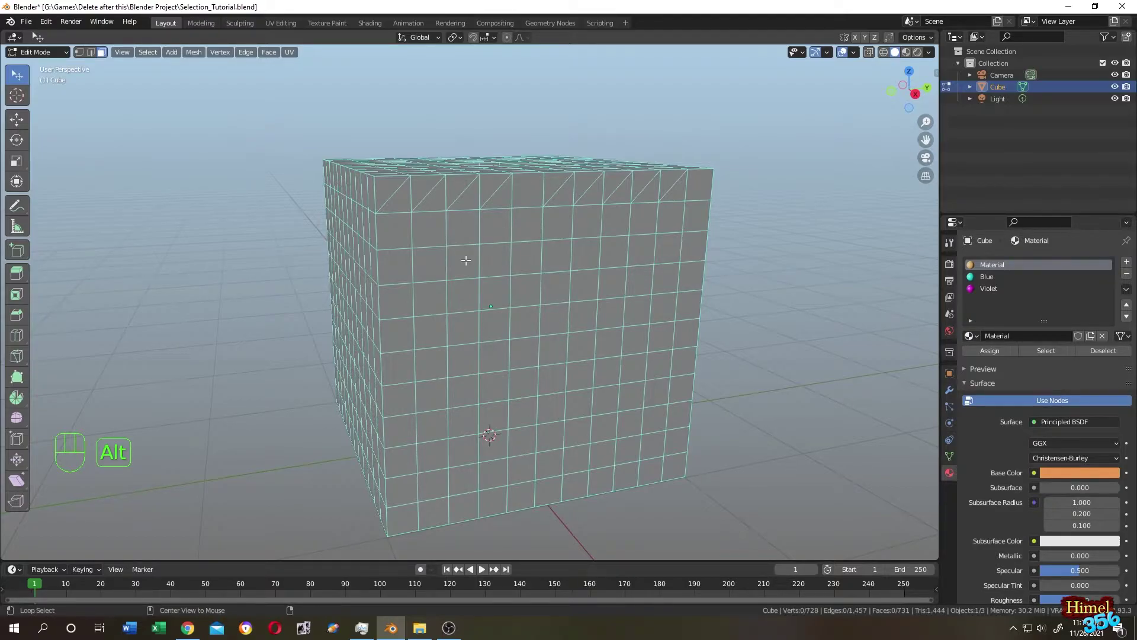
Step: Loop-select a vertical strip of faces on the cube's front and extend it
{"action": "left_click_drag", "start_coordinate": [835, 286], "coordinate": [826, 284]}
{"action": "left_click", "coordinate": [771, 288]}
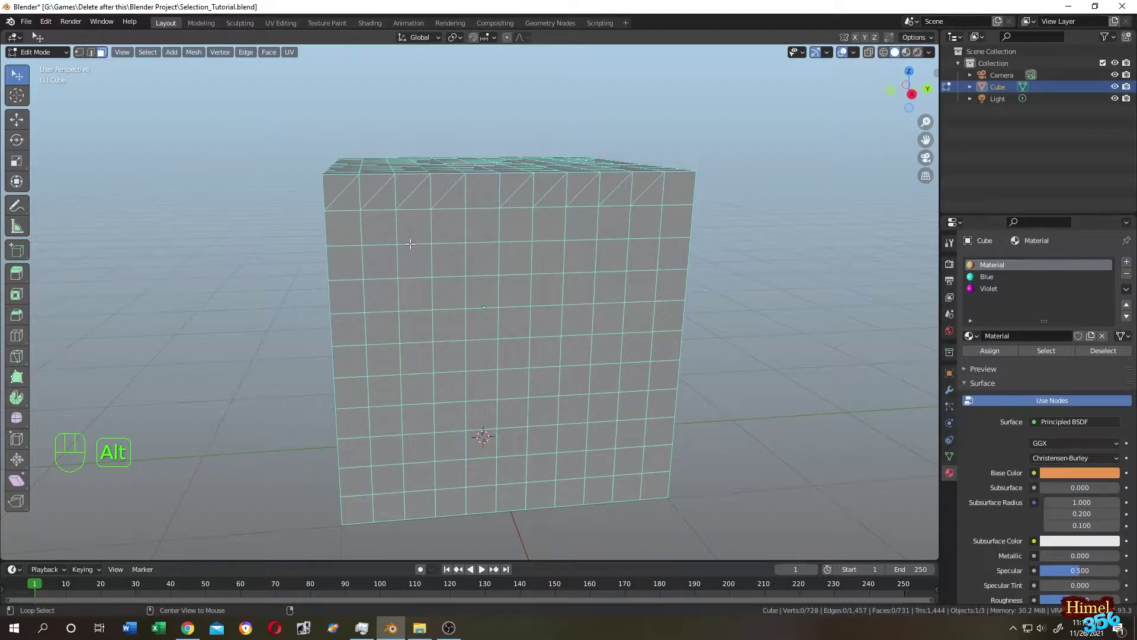
{"action": "left_click", "coordinate": [412, 242]}
{"action": "left_click_drag", "start_coordinate": [274, 127], "coordinate": [271, 127]}
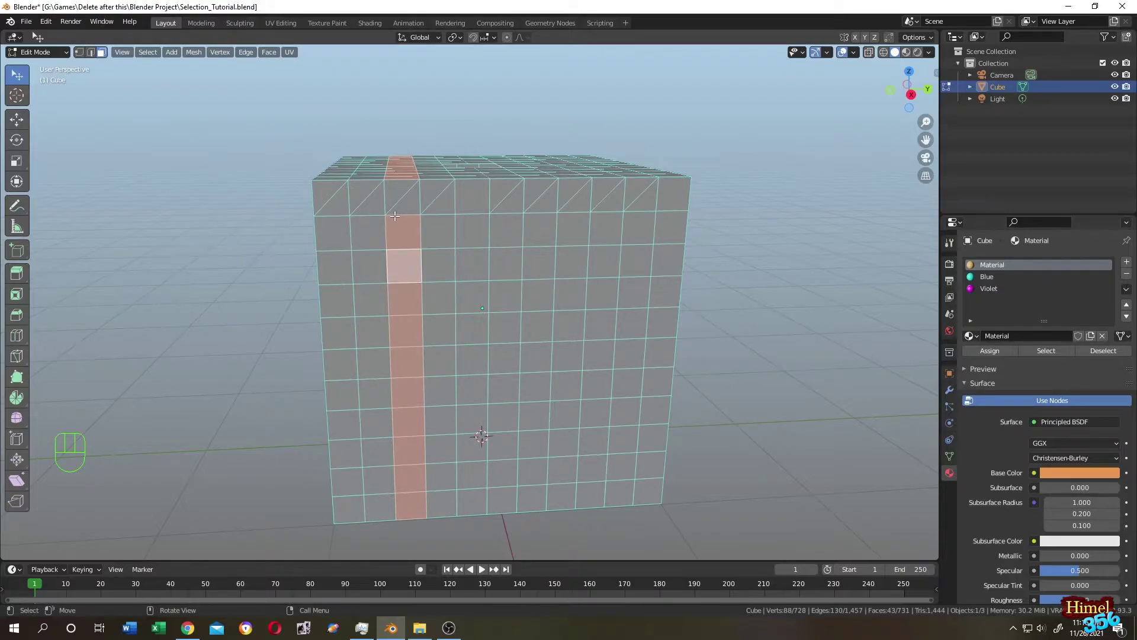
{"action": "left_click", "coordinate": [398, 187]}
{"action": "left_click", "coordinate": [409, 199]}
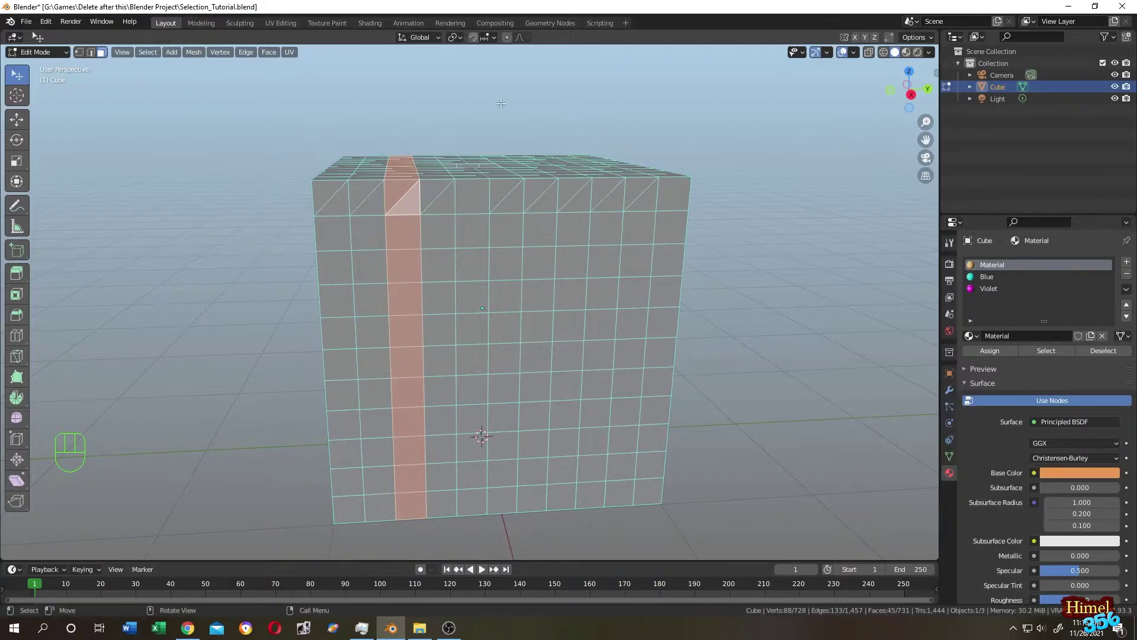
{"action": "left_click", "coordinate": [520, 519]}
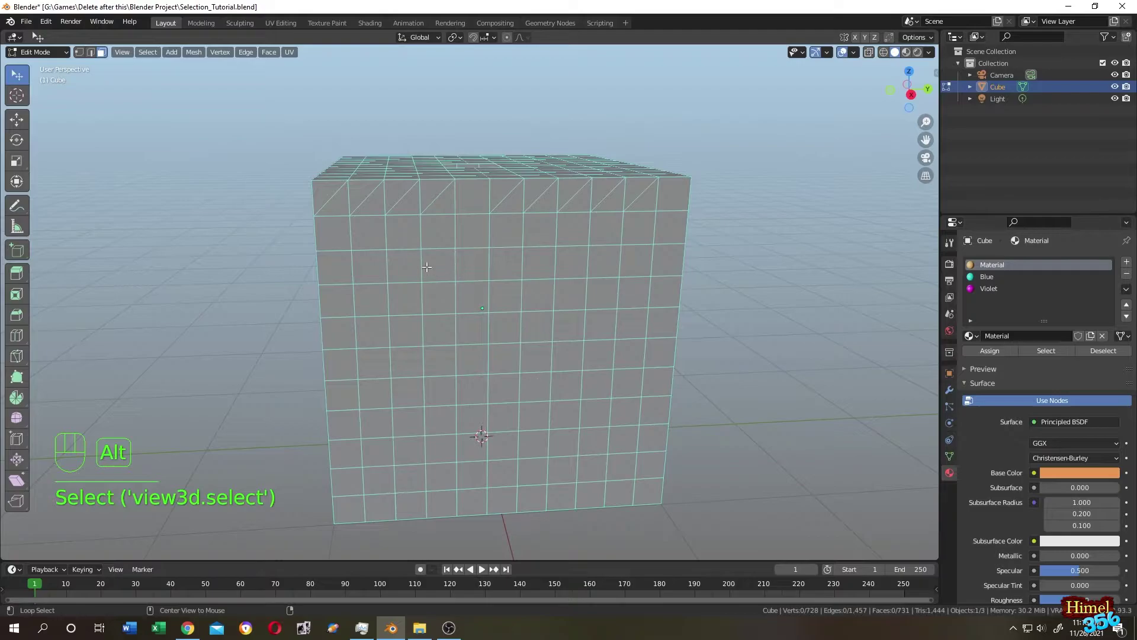
Step: Select a vertical face loop up the front and across the top, extending it to 45 faces
{"action": "left_click", "coordinate": [423, 259]}
{"action": "left_click_drag", "start_coordinate": [126, 284], "coordinate": [157, 283]}
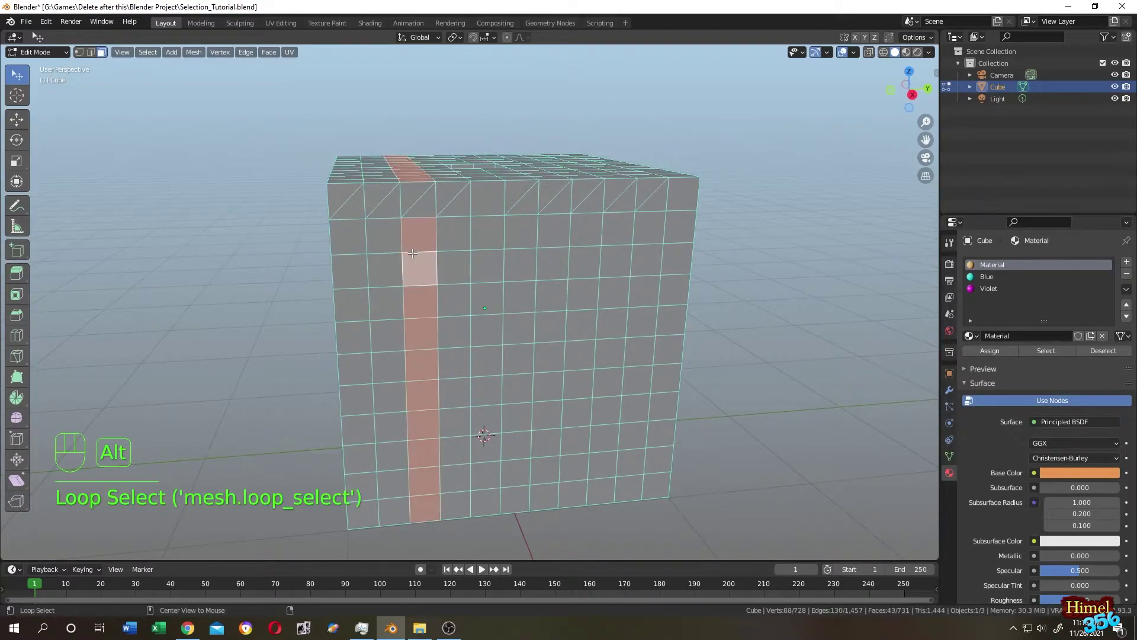
{"action": "left_click", "coordinate": [416, 196]}
{"action": "left_click", "coordinate": [422, 204]}
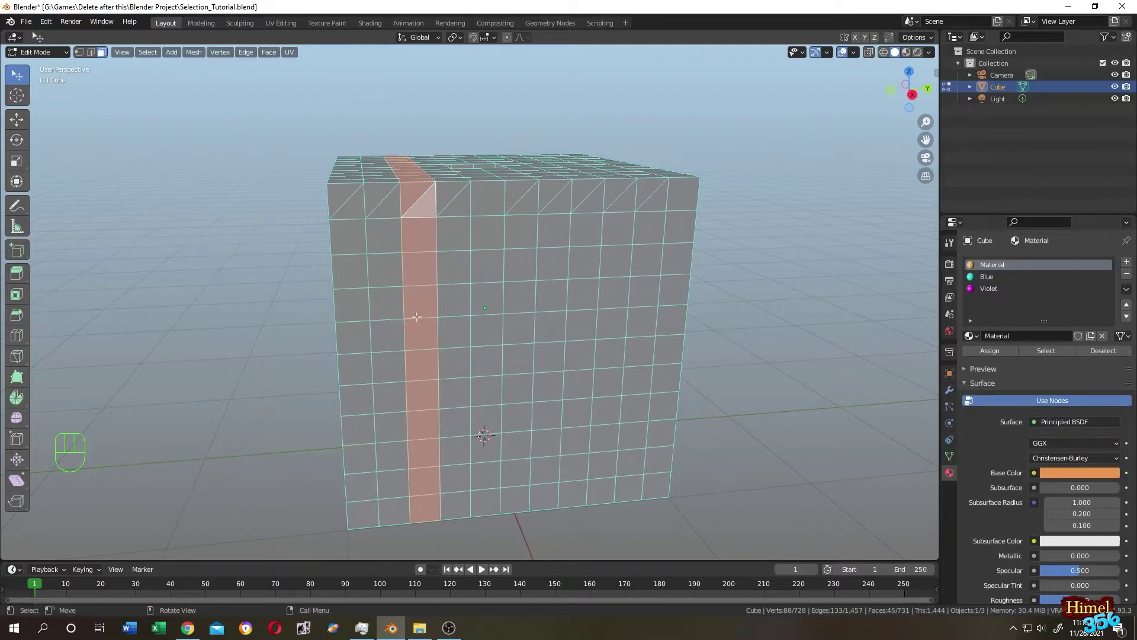
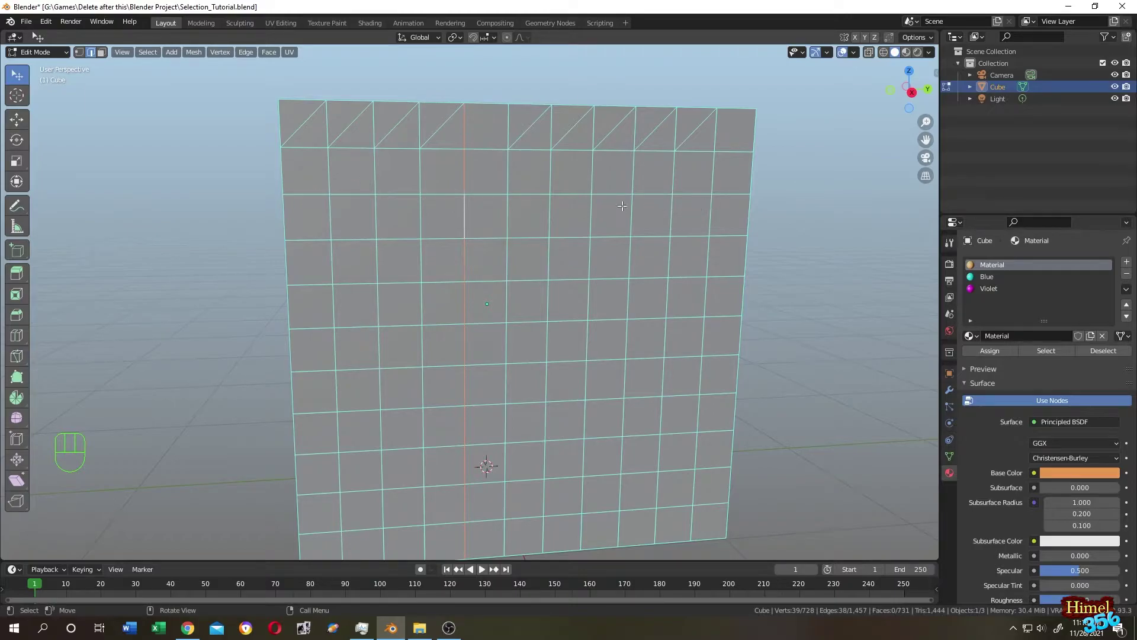
Step: Clear the edge loop selection and orbit around the cube
{"action": "left_click", "coordinate": [94, 181]}
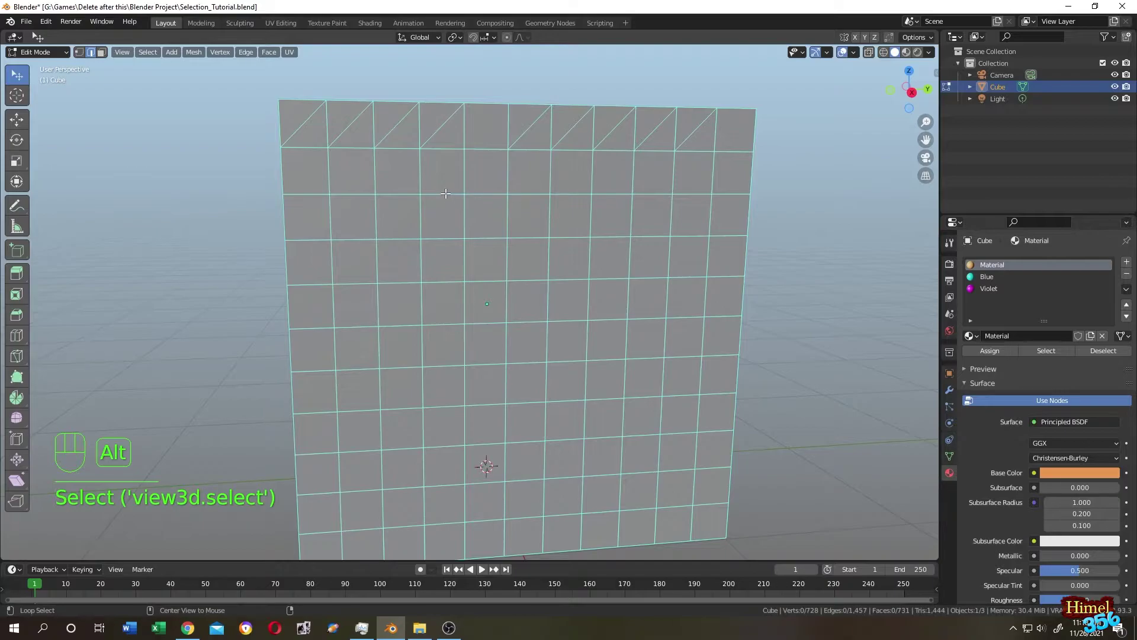
{"action": "left_click_drag", "start_coordinate": [168, 258], "coordinate": [185, 266]}
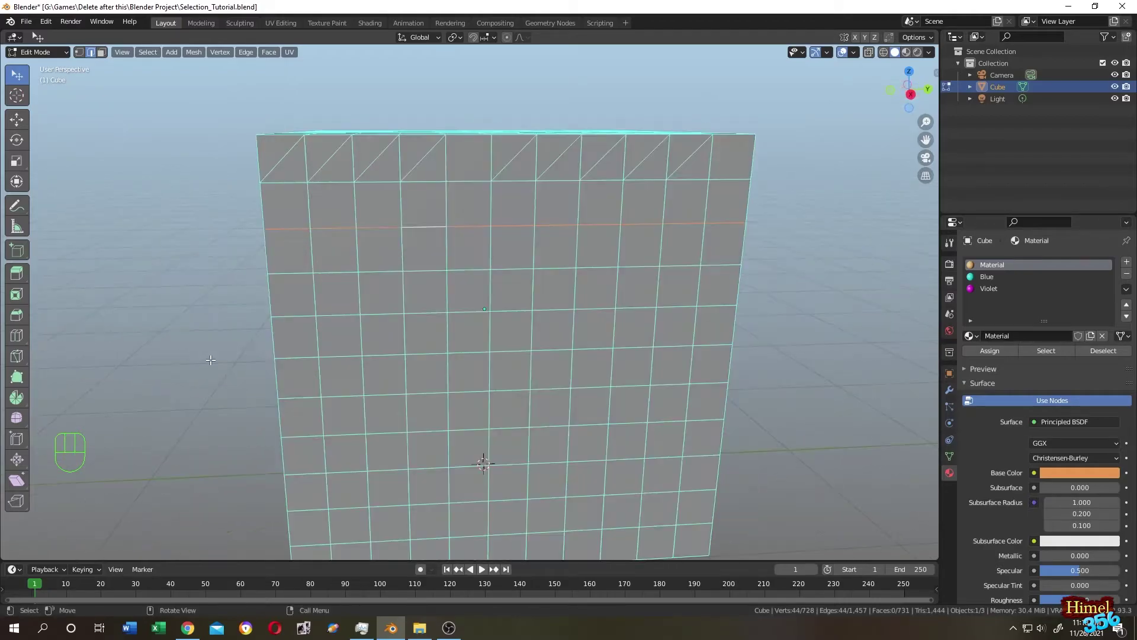
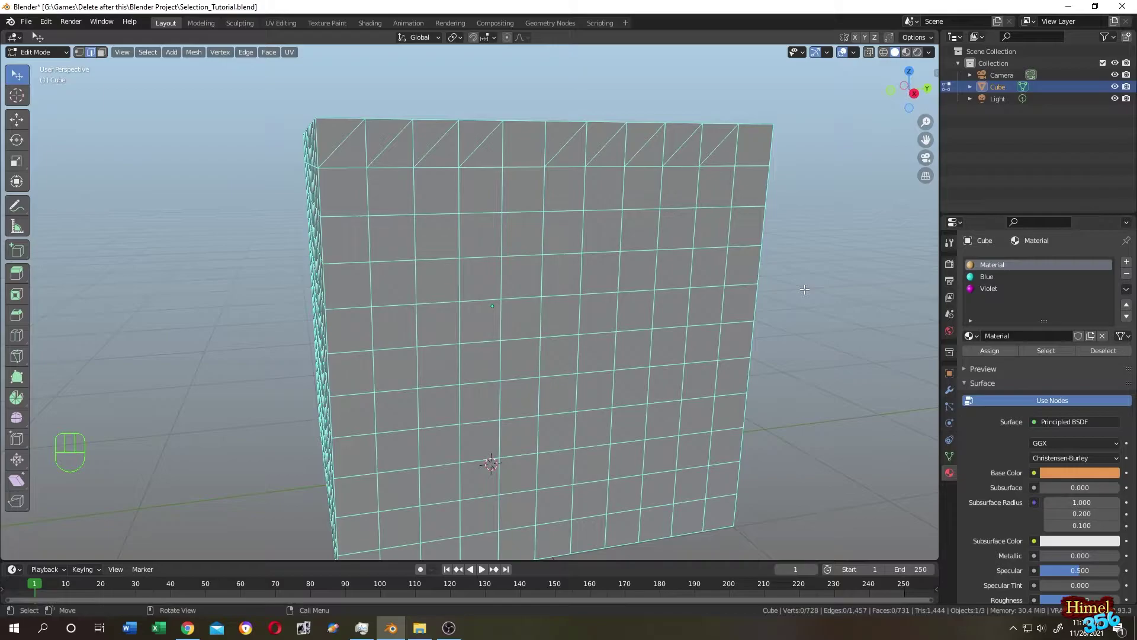
Step: In face select, extend a shortest-path chain of faces down the front, then deselect them
{"action": "key", "text": "3"}
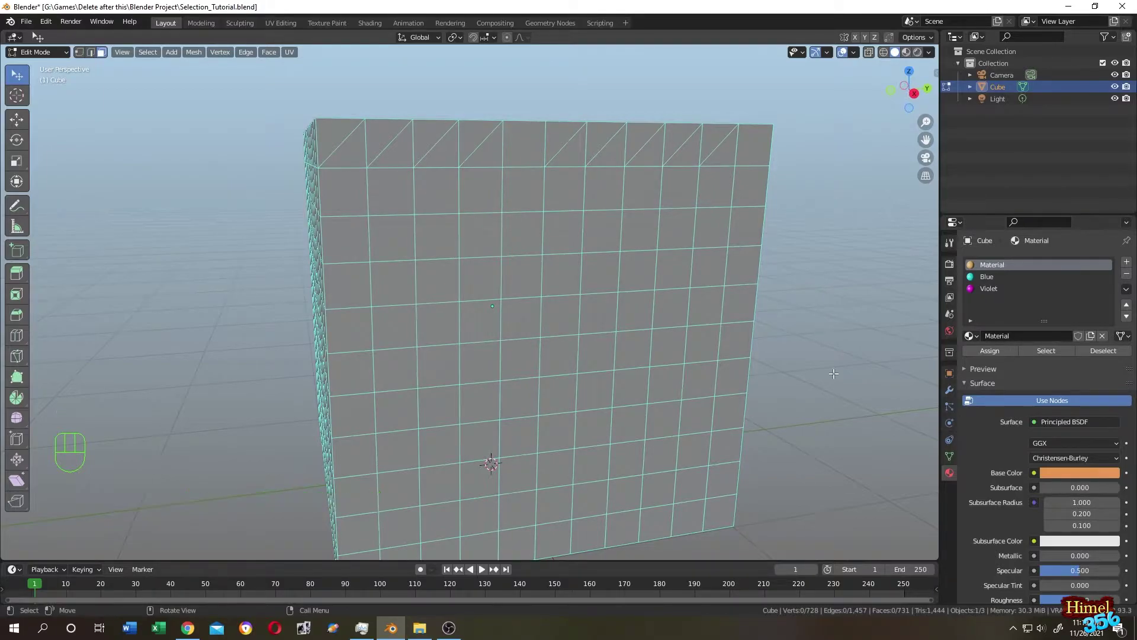
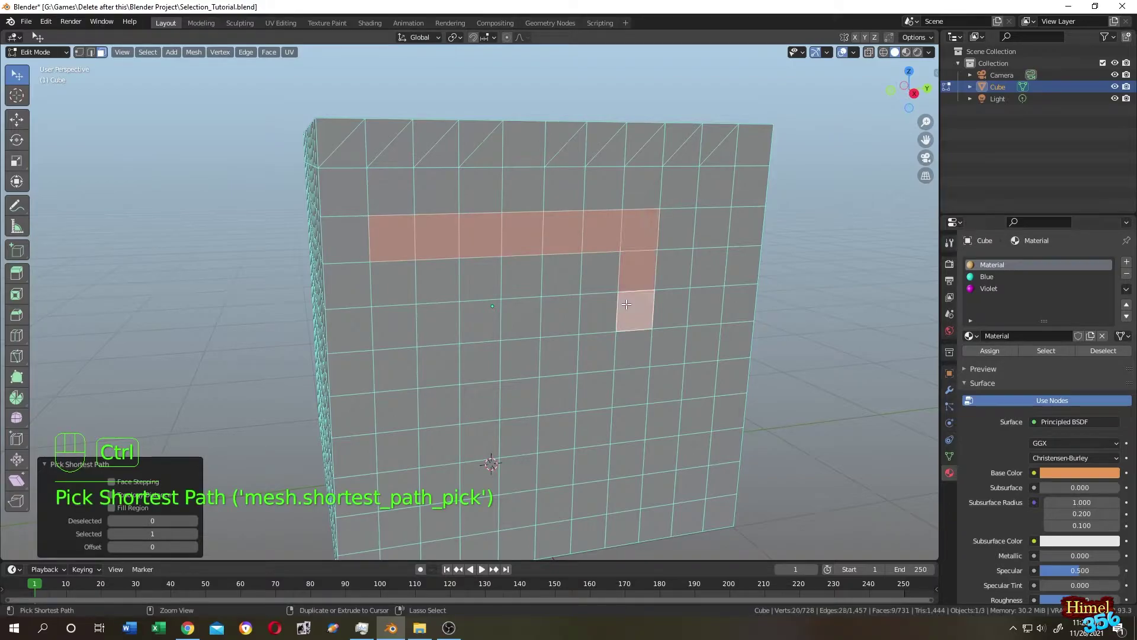
{"action": "left_click", "coordinate": [454, 365]}
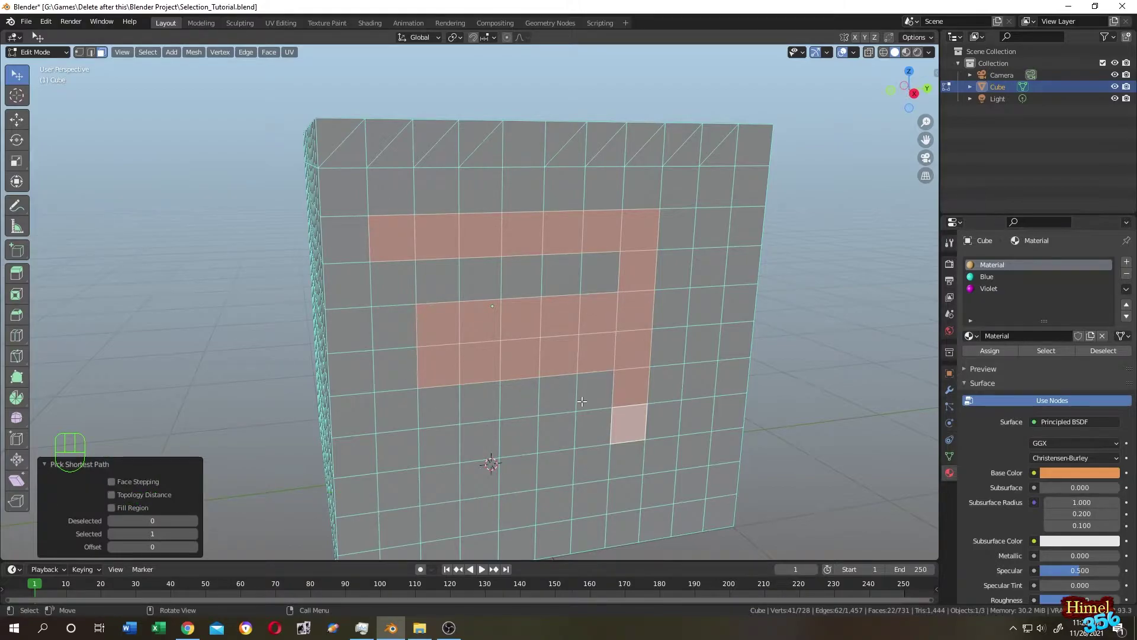
{"action": "key", "text": "2"}
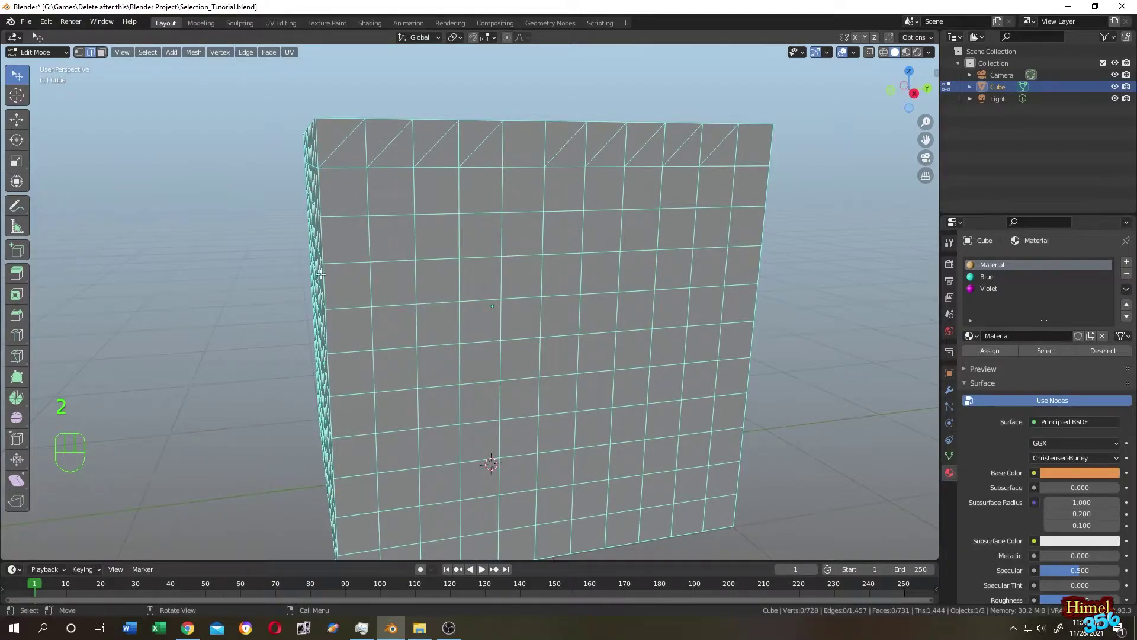
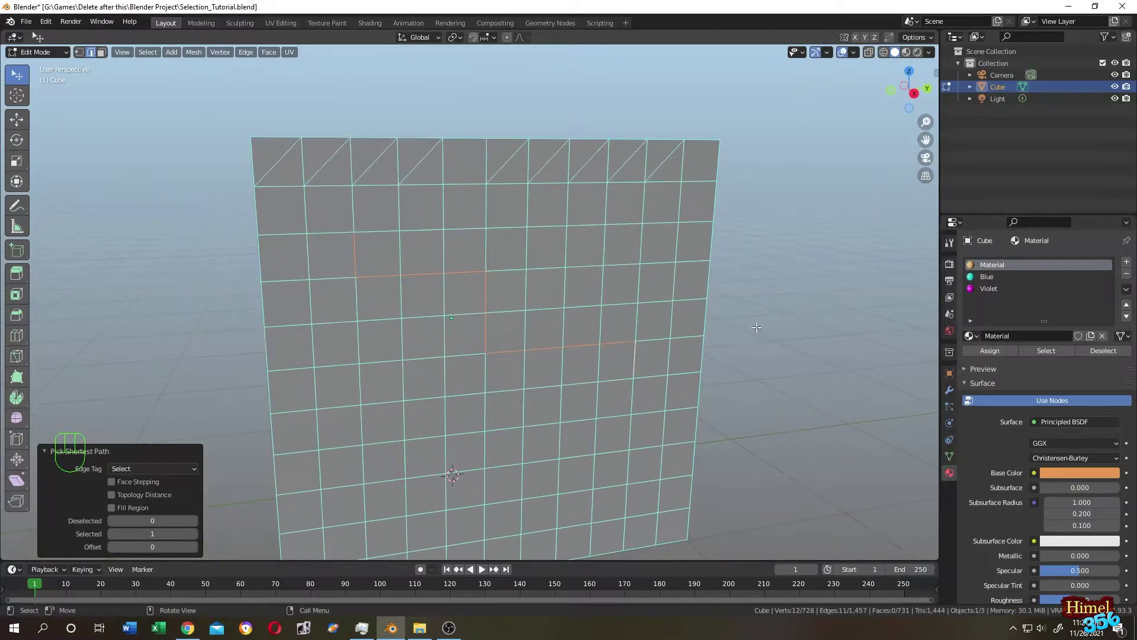
Step: Clear the edge path selection, reframe the whole cube and return to face select
{"action": "left_click", "coordinate": [763, 321]}
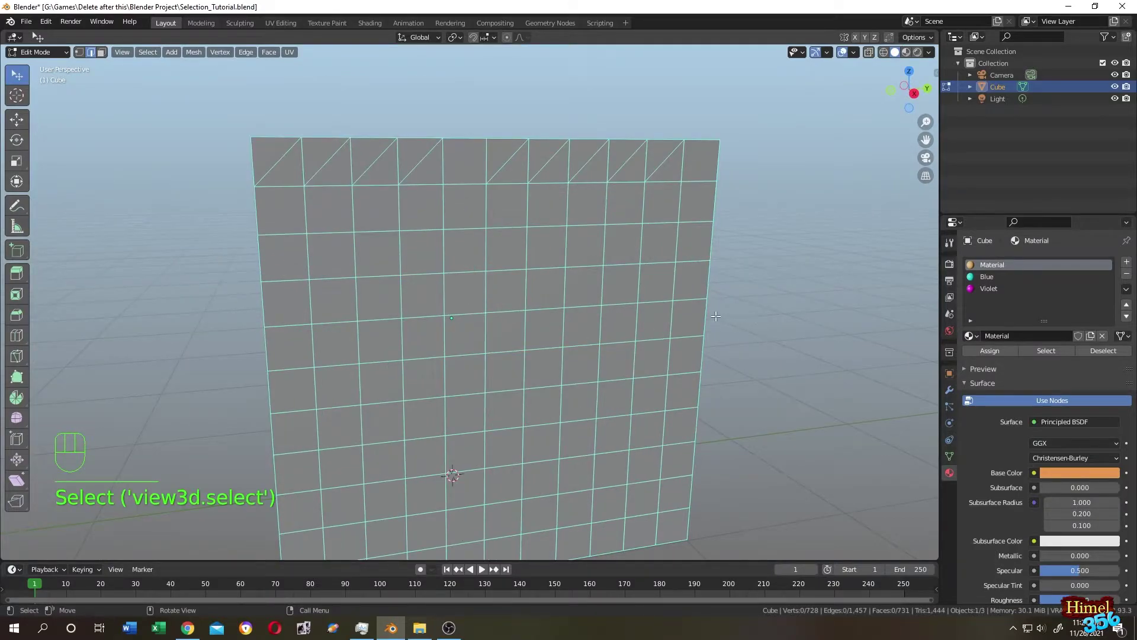
{"action": "middle_click", "coordinate": [717, 311]}
{"action": "key", "text": "3"}
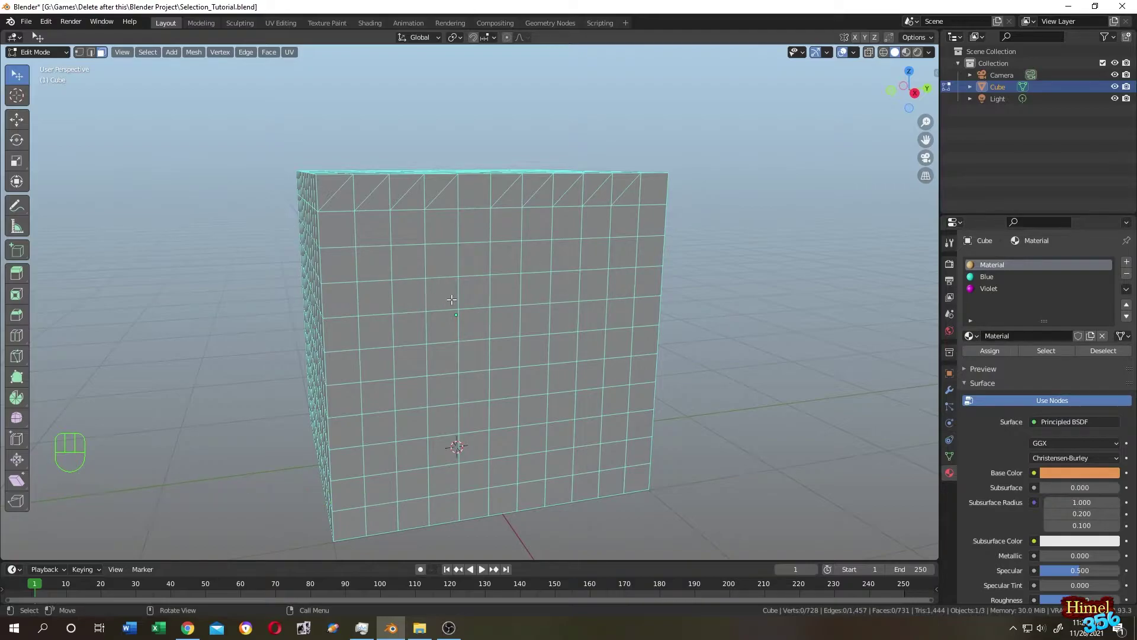
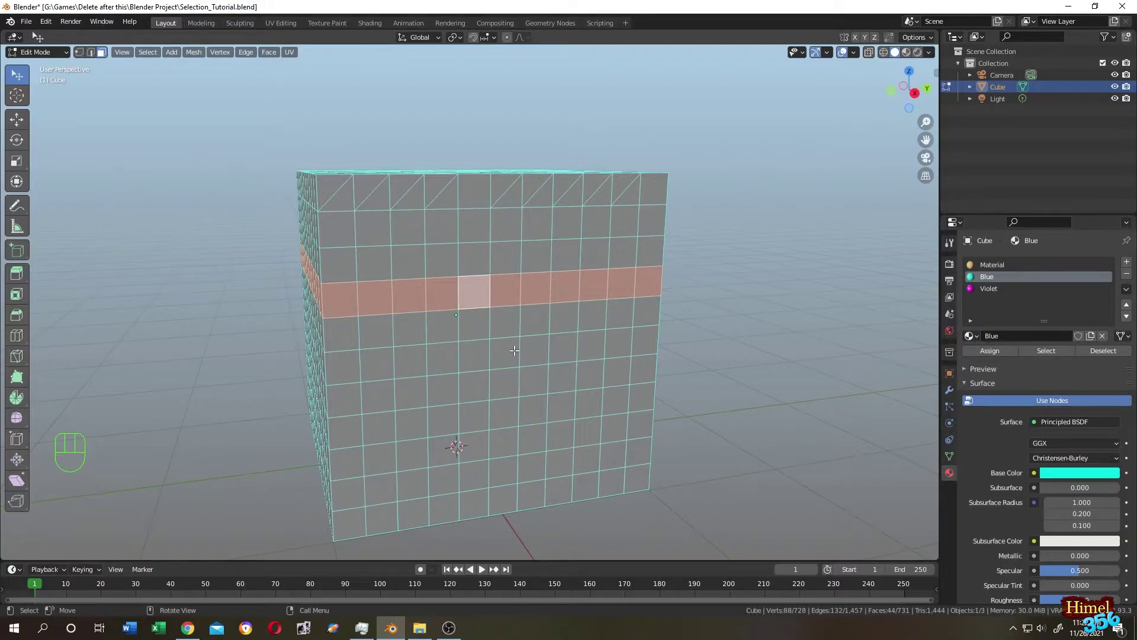
Step: Select all faces and apply Checker Deselect for a checkerboard of 364 selected faces
{"action": "key", "text": "F3"}
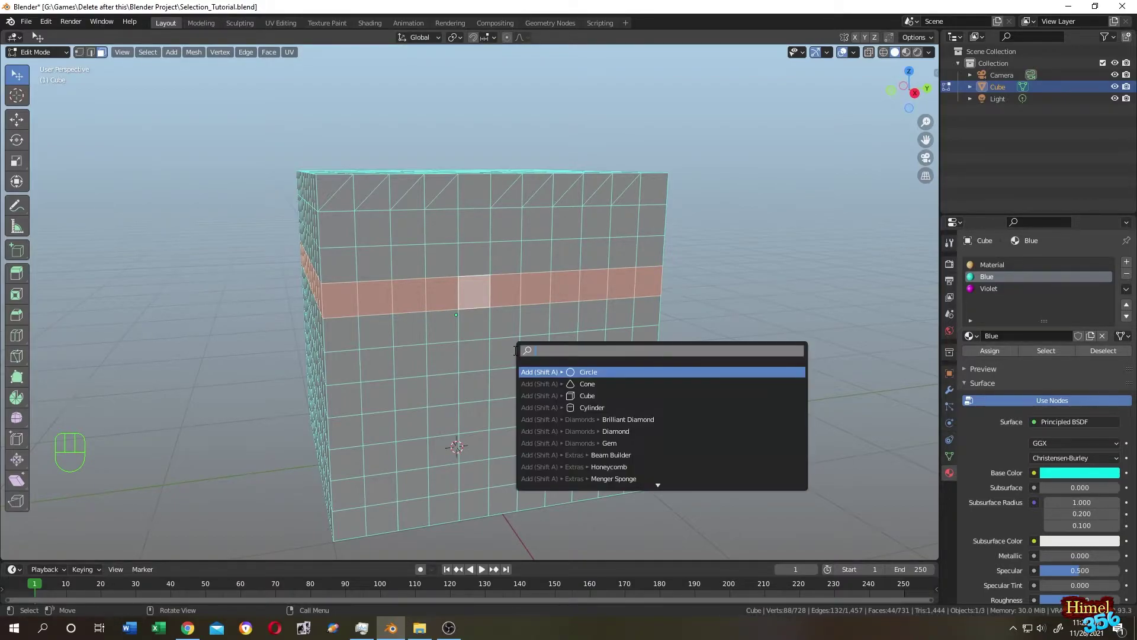
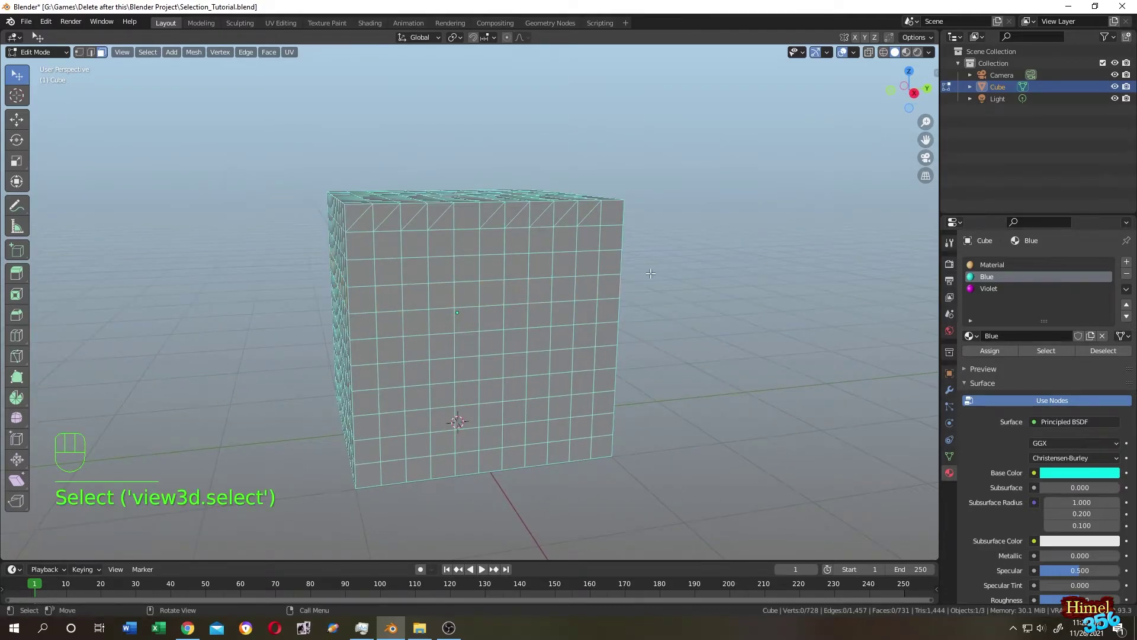
{"action": "key", "text": "a"}
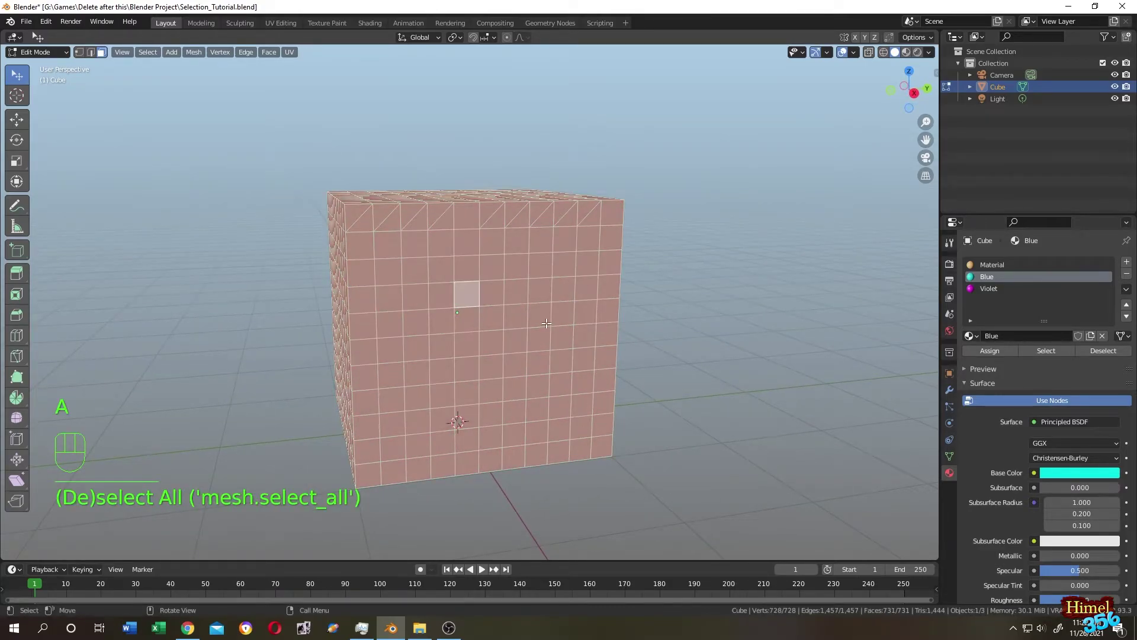
{"action": "key", "text": "F3"}
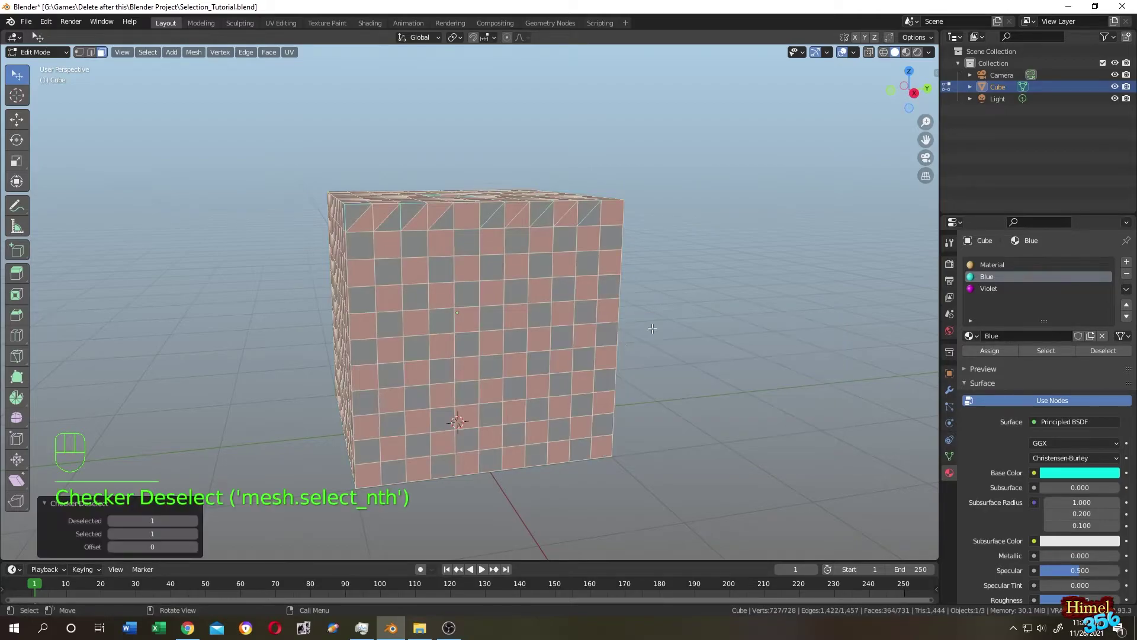
Step: Pick two faces along a front row and repeat the alternating pick along the row
{"action": "left_click_drag", "start_coordinate": [693, 306], "coordinate": [711, 298]}
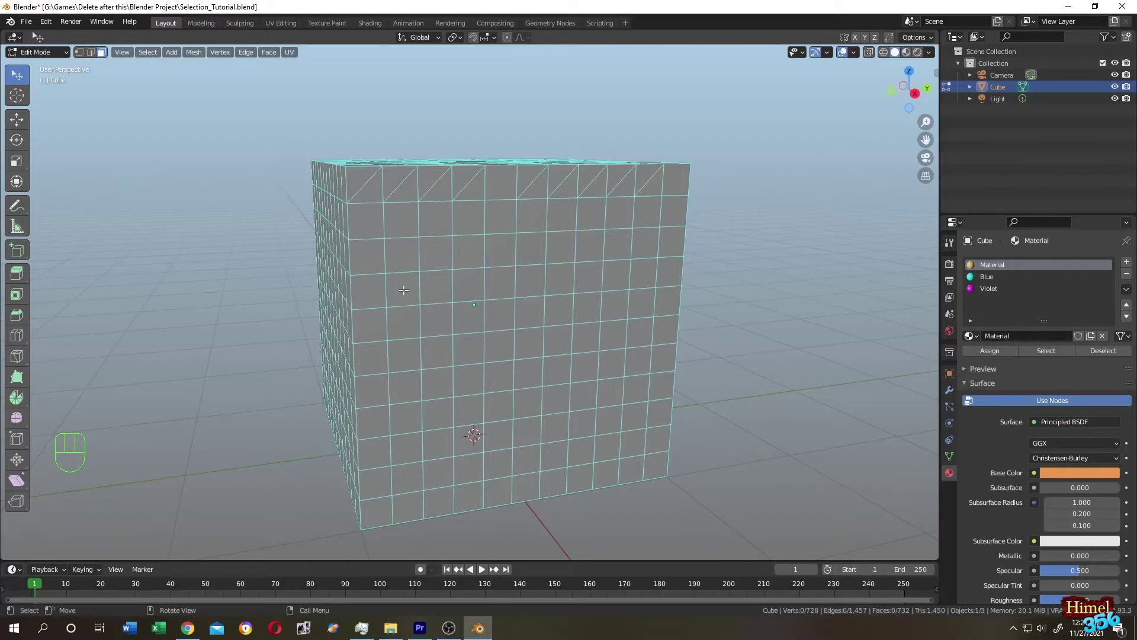
{"action": "left_click", "coordinate": [404, 287]}
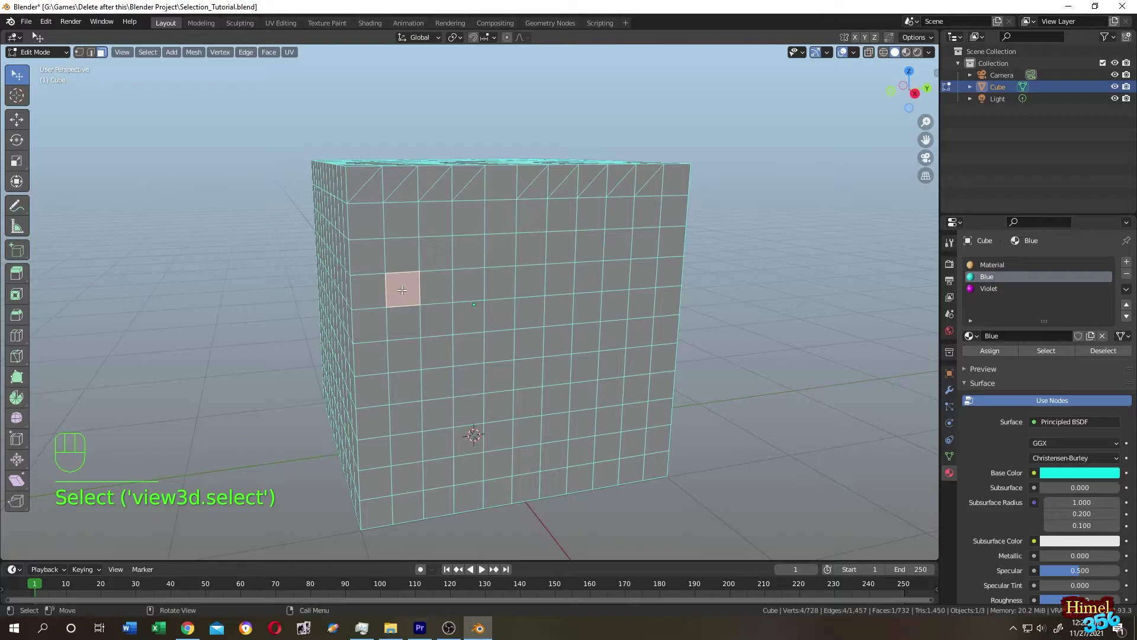
{"action": "left_click", "coordinate": [468, 288]}
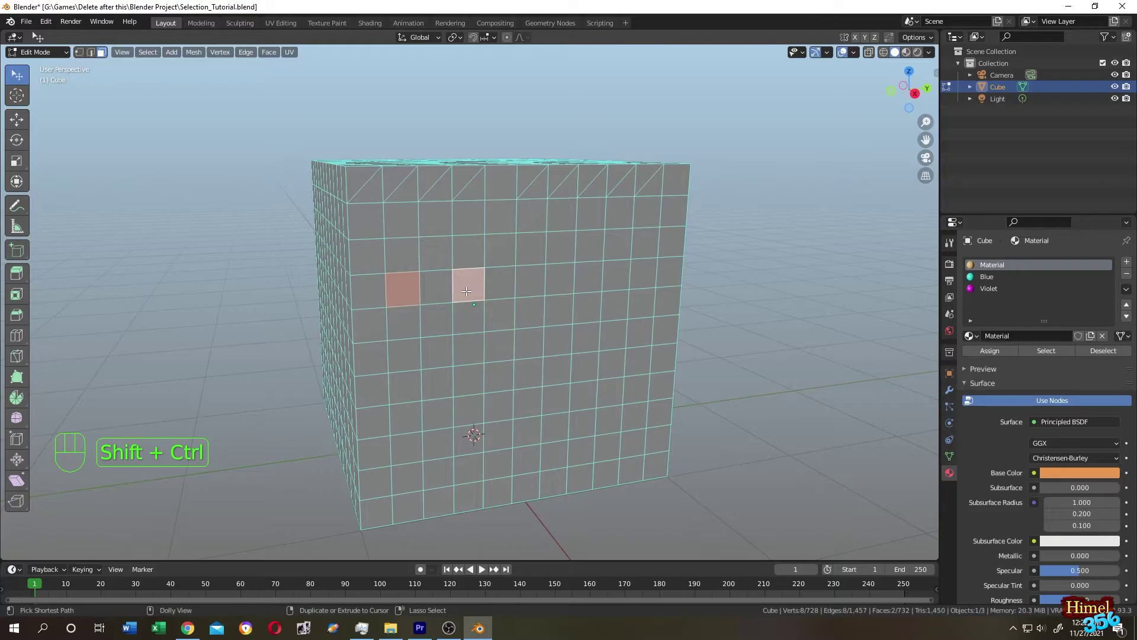
{"action": "key", "text": "ctrl+shift+KP_Add"}
{"action": "key", "text": "ctrl+shift+KP_Add"}
{"action": "key", "text": "ctrl+shift+KP_Add"}
{"action": "key", "text": "ctrl+shift+KP_Add"}
{"action": "key", "text": "ctrl+shift+KP_Add"}
{"action": "key", "text": "ctrl+shift+KP_Add"}
{"action": "key", "text": "ctrl+shift+KP_Add"}
{"action": "key", "text": "ctrl+shift+KP_Add"}
Step: Continue repeating the alternating face pick around the cube's corner
{"action": "left_click_drag", "start_coordinate": [760, 283], "coordinate": [645, 288]}
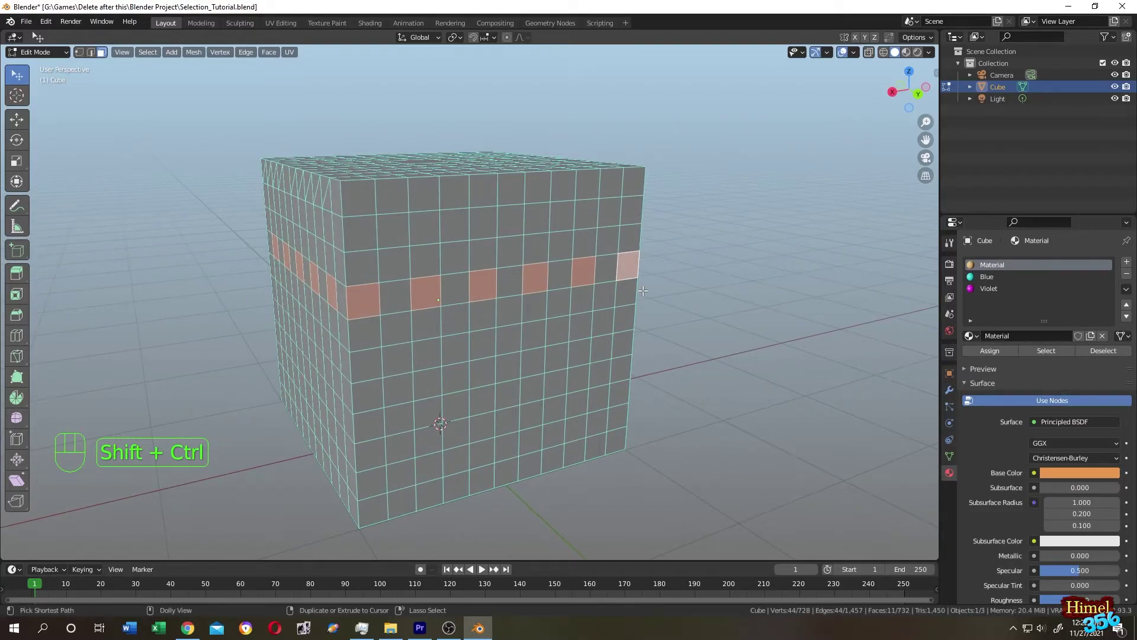
{"action": "key", "text": "ctrl+shift+KP_Subtract"}
{"action": "key", "text": "ctrl+shift+KP_Subtract"}
{"action": "key", "text": "ctrl+shift+KP_Subtract"}
{"action": "key", "text": "ctrl+shift+KP_Subtract"}
{"action": "key", "text": "ctrl+shift+KP_Subtract"}
{"action": "key", "text": "ctrl+shift+KP_Subtract"}
{"action": "key", "text": "ctrl+shift+KP_Subtract"}
{"action": "key", "text": "ctrl+shift+KP_Subtract"}
Step: On the cube's other side, pick two faces and repeat the alternating pick along that row
{"action": "left_click_drag", "start_coordinate": [641, 298], "coordinate": [838, 278]}
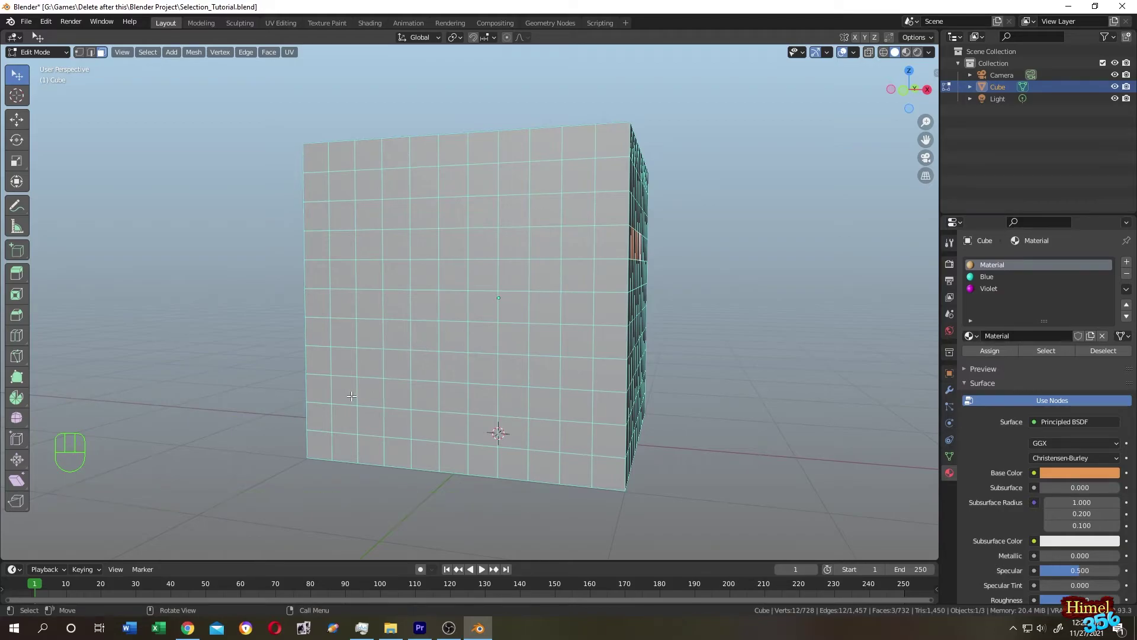
{"action": "left_click", "coordinate": [347, 393]}
{"action": "left_click", "coordinate": [397, 337]}
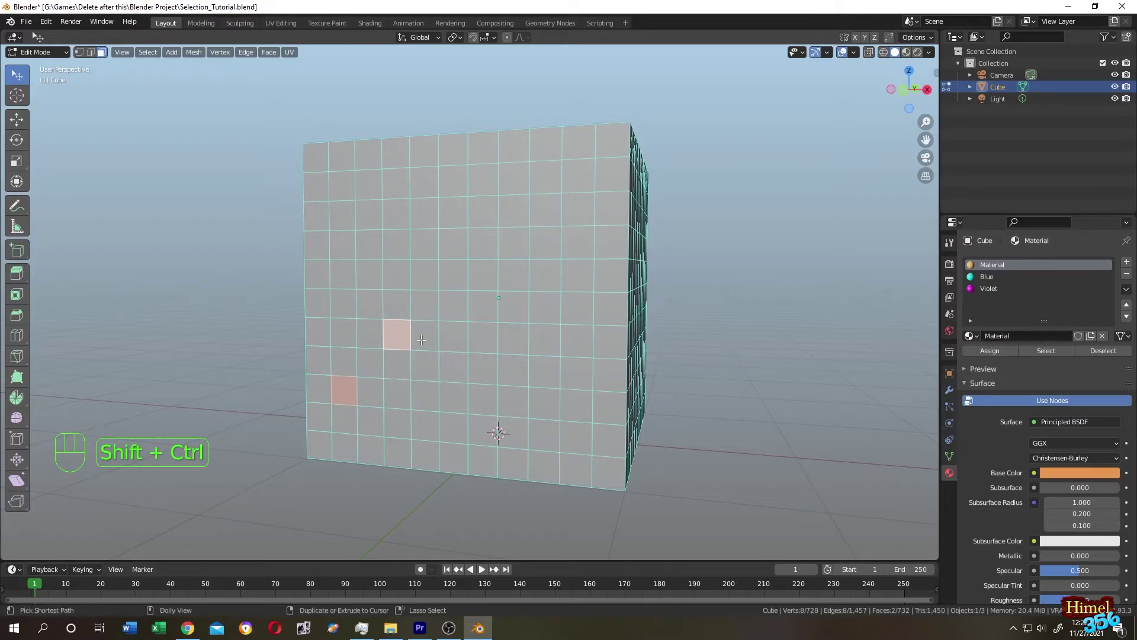
{"action": "key", "text": "ctrl+shift+KP_Add"}
{"action": "key", "text": "ctrl+shift+KP_Add"}
{"action": "key", "text": "ctrl+shift+KP_Add"}
{"action": "key", "text": "ctrl+shift+KP_Subtract"}
{"action": "key", "text": "ctrl+shift+KP_Subtract"}
{"action": "key", "text": "ctrl+shift+KP_Subtract"}
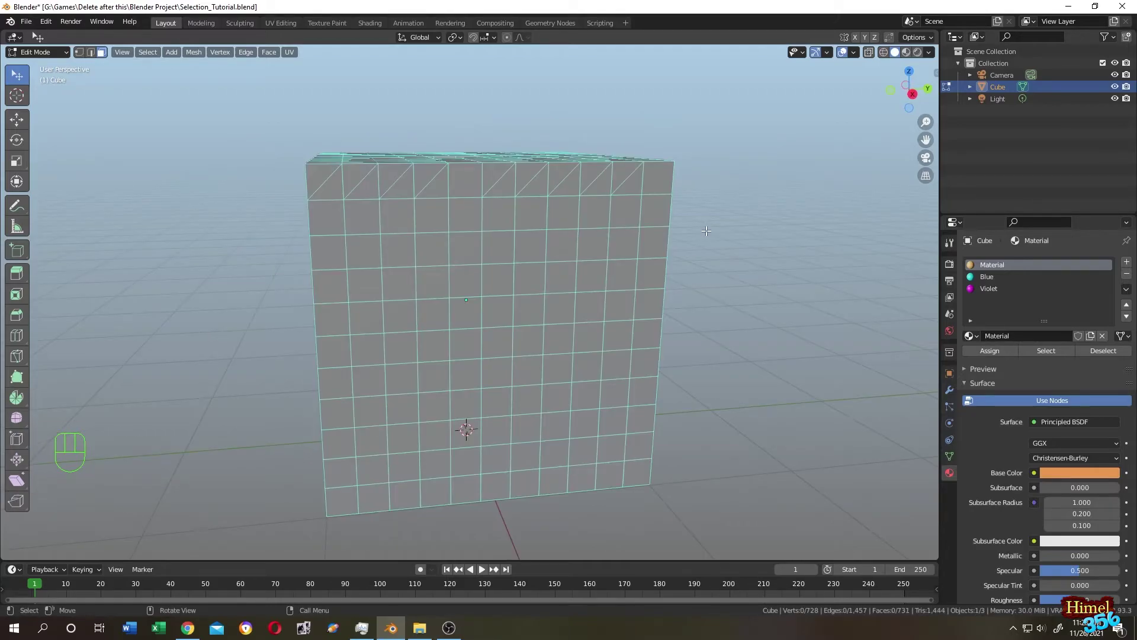
{"action": "left_click_drag", "start_coordinate": [694, 209], "coordinate": [697, 298]}
{"action": "left_click", "coordinate": [525, 250]}
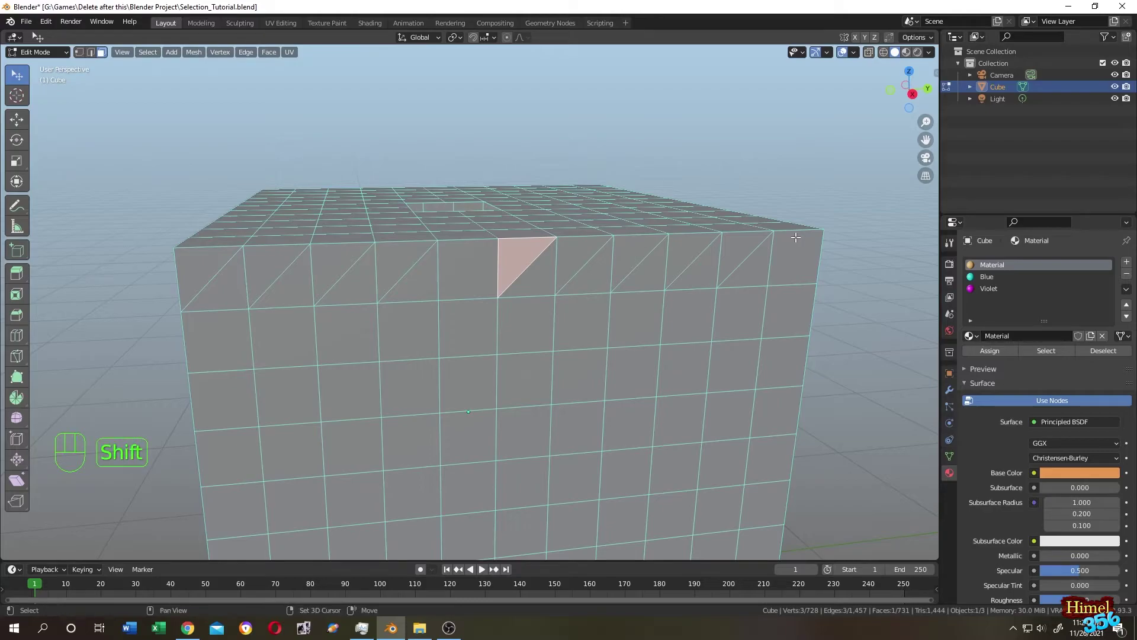
{"action": "key", "text": "shift+g"}
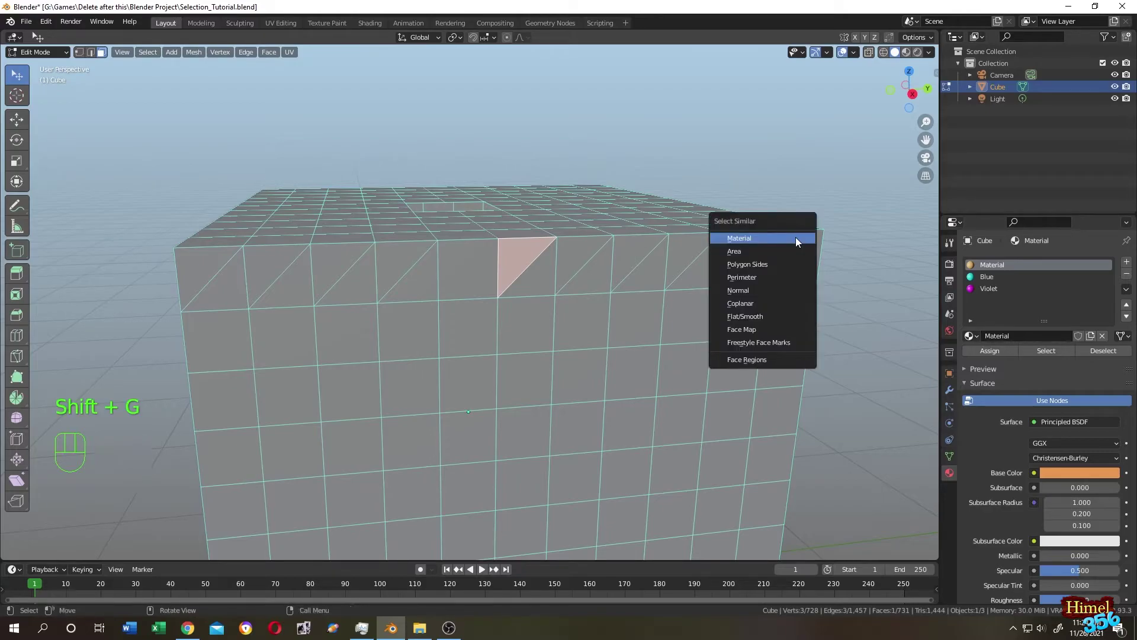
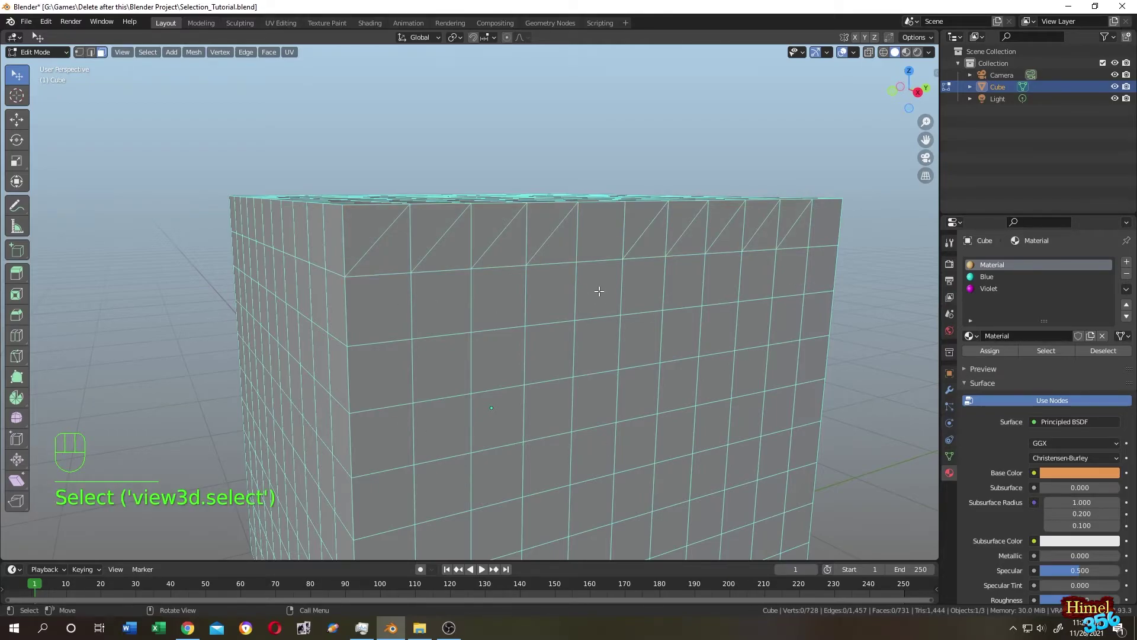
{"action": "left_click", "coordinate": [591, 336]}
{"action": "left_click_drag", "start_coordinate": [725, 340], "coordinate": [698, 331]}
{"action": "left_click", "coordinate": [698, 331]}
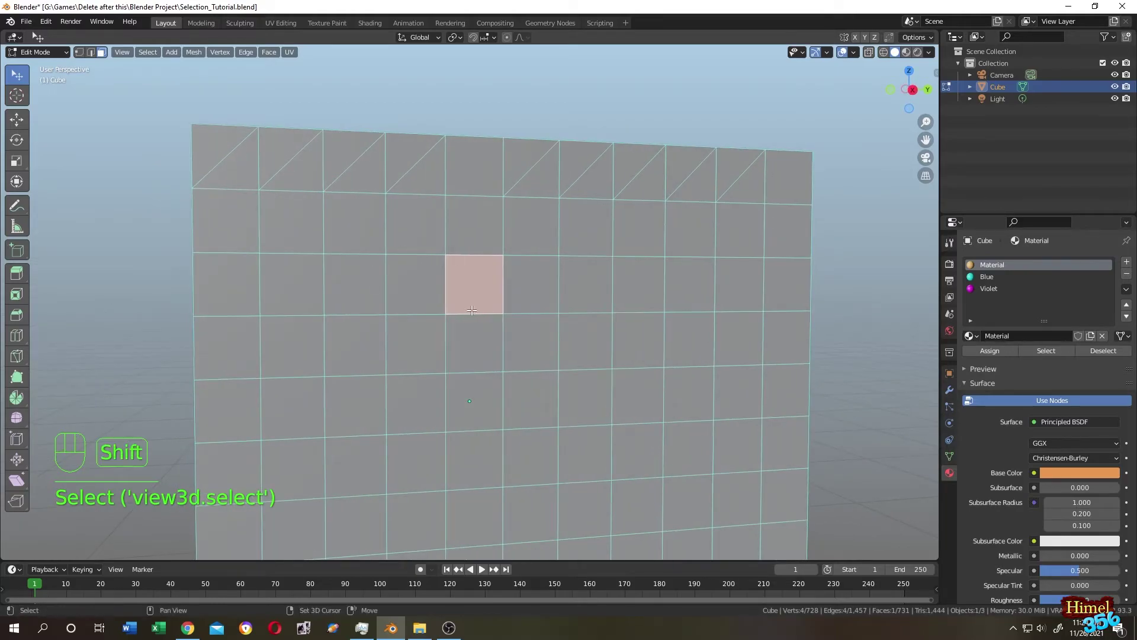
{"action": "key", "text": "shift+g"}
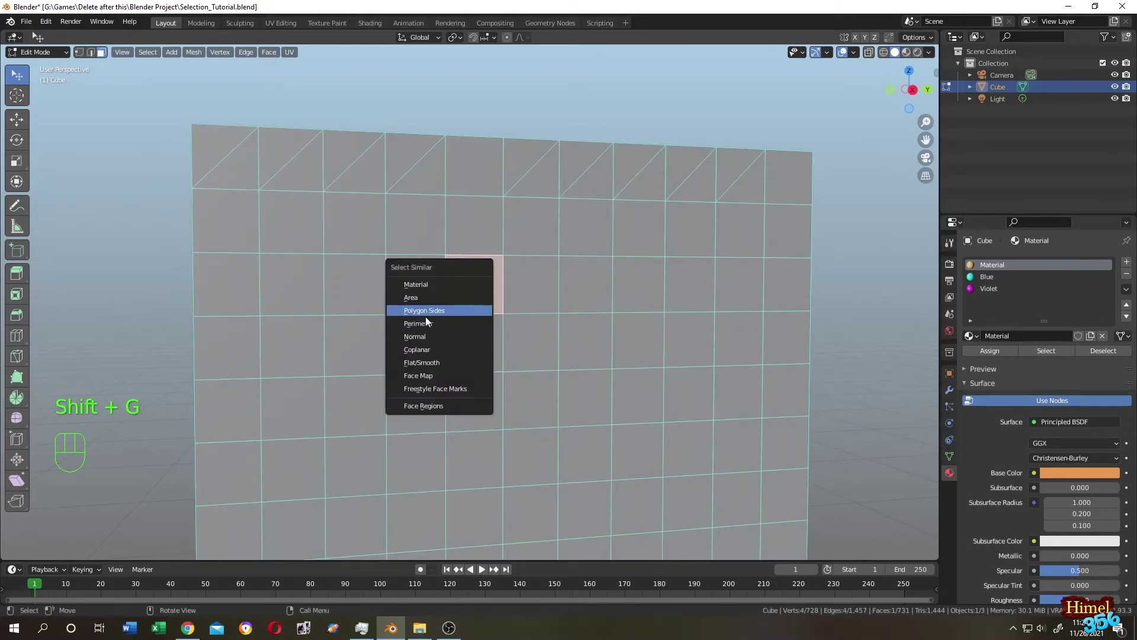
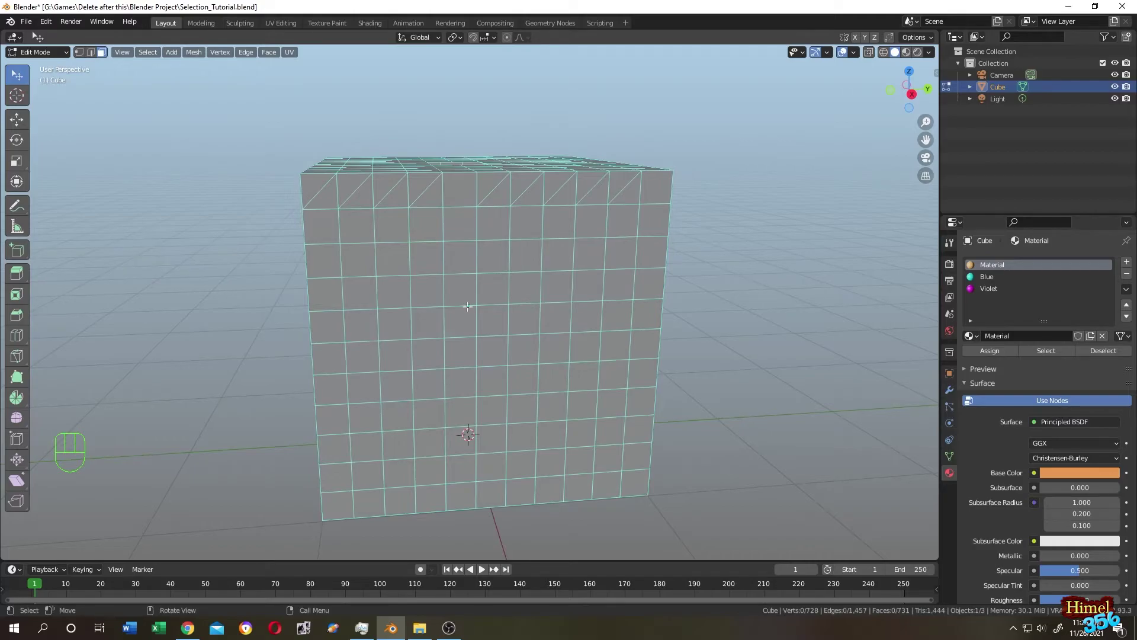
Step: Grow the face selection outward three times, then shrink it back until nothing is selected
{"action": "key", "text": "c"}
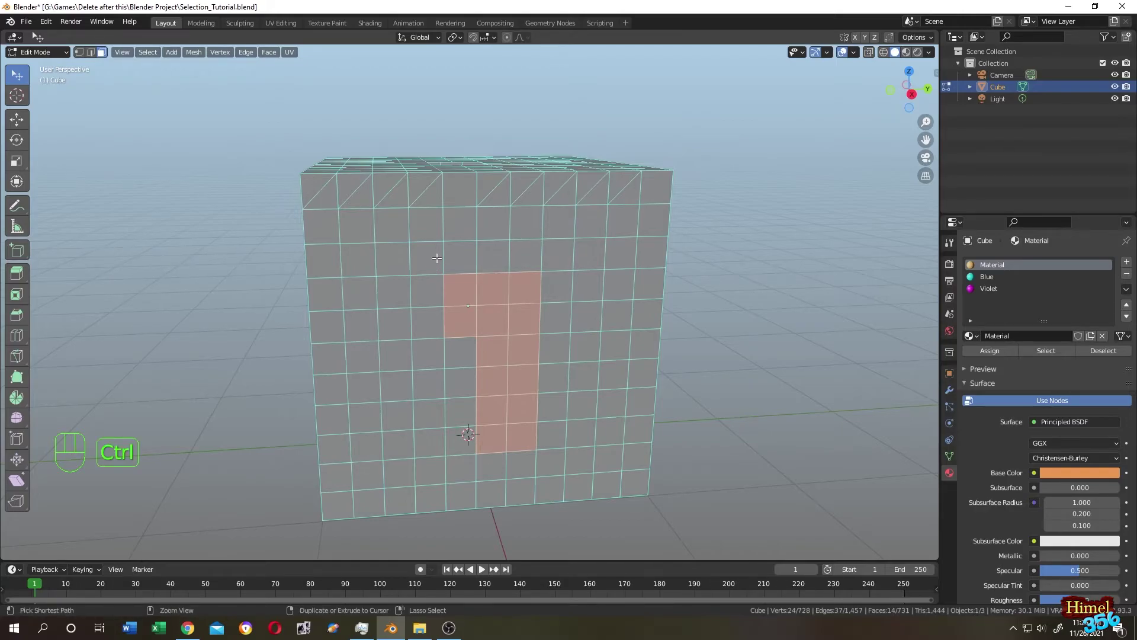
{"action": "key", "text": "ctrl+KP_Add"}
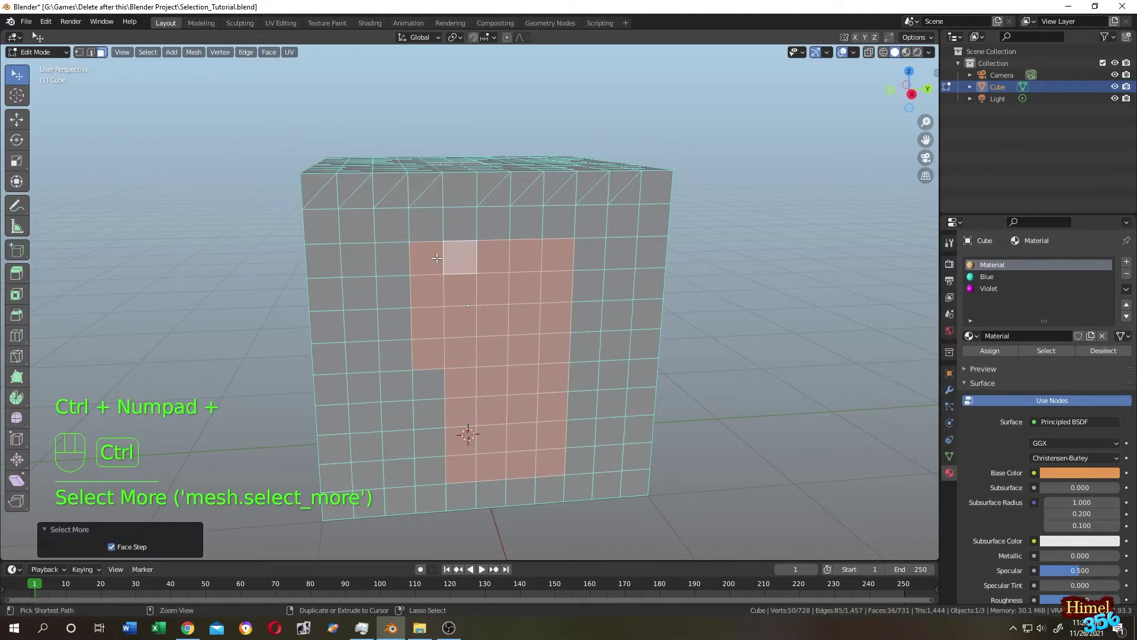
{"action": "key", "text": "ctrl+KP_Add"}
{"action": "key", "text": "ctrl+KP_Add"}
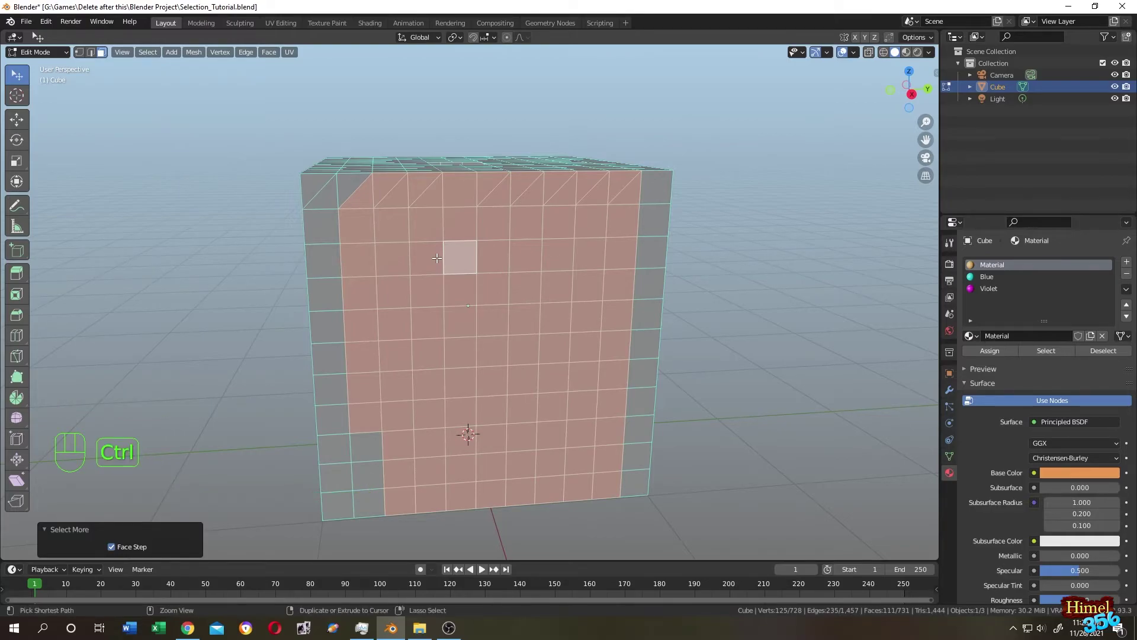
{"action": "key", "text": "ctrl+KP_Subtract"}
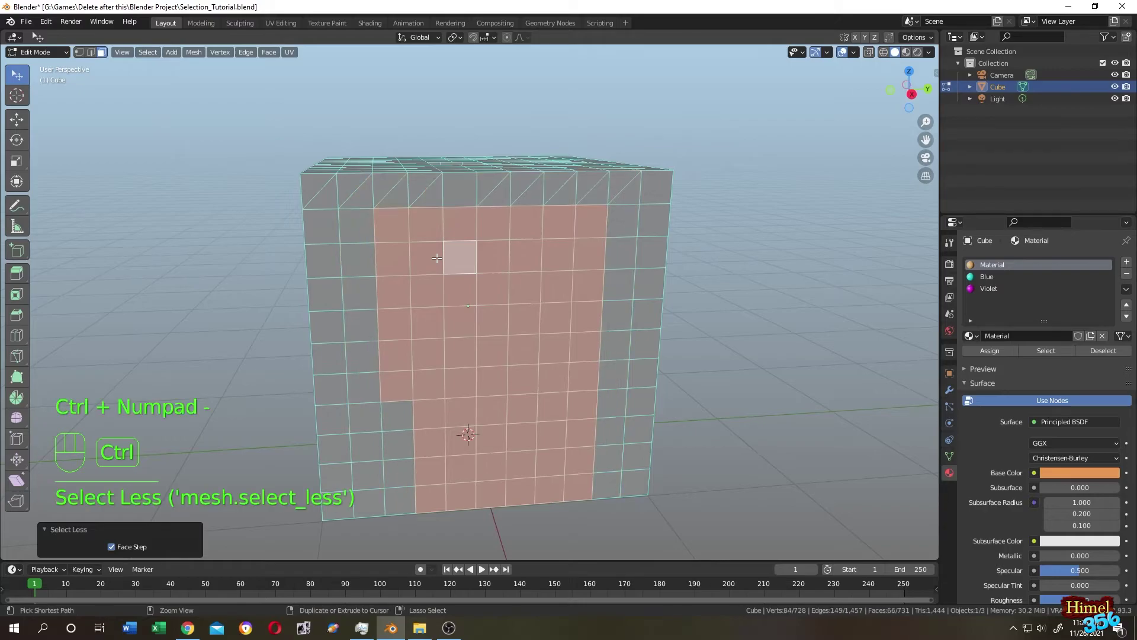
{"action": "key", "text": "ctrl+KP_Subtract"}
{"action": "key", "text": "ctrl+KP_Subtract"}
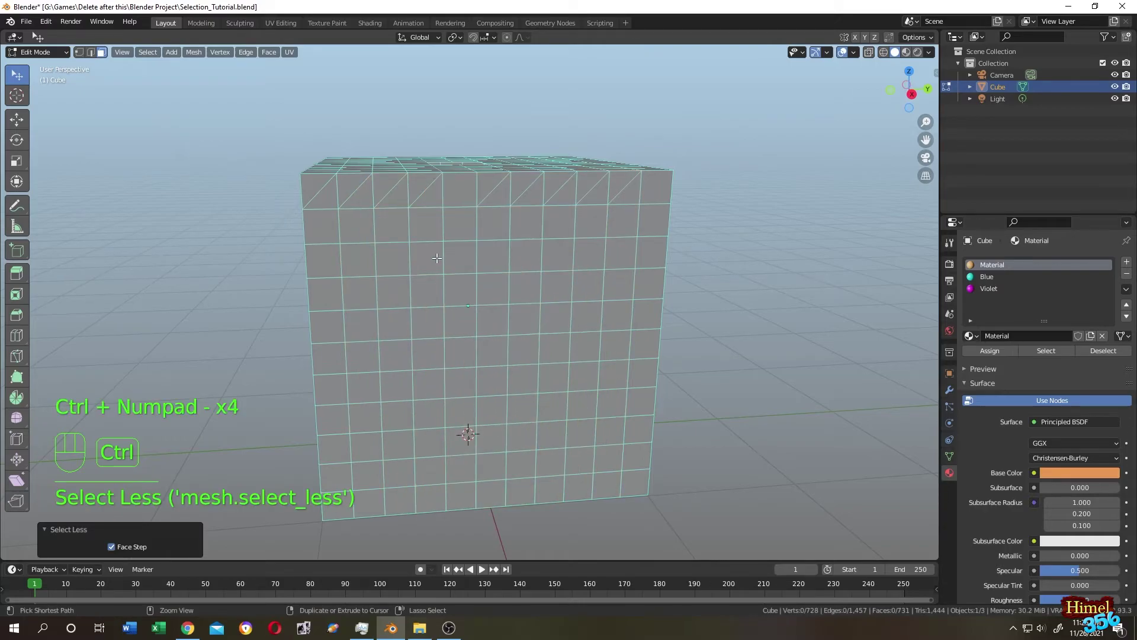
{"action": "left_click", "coordinate": [921, 55]}
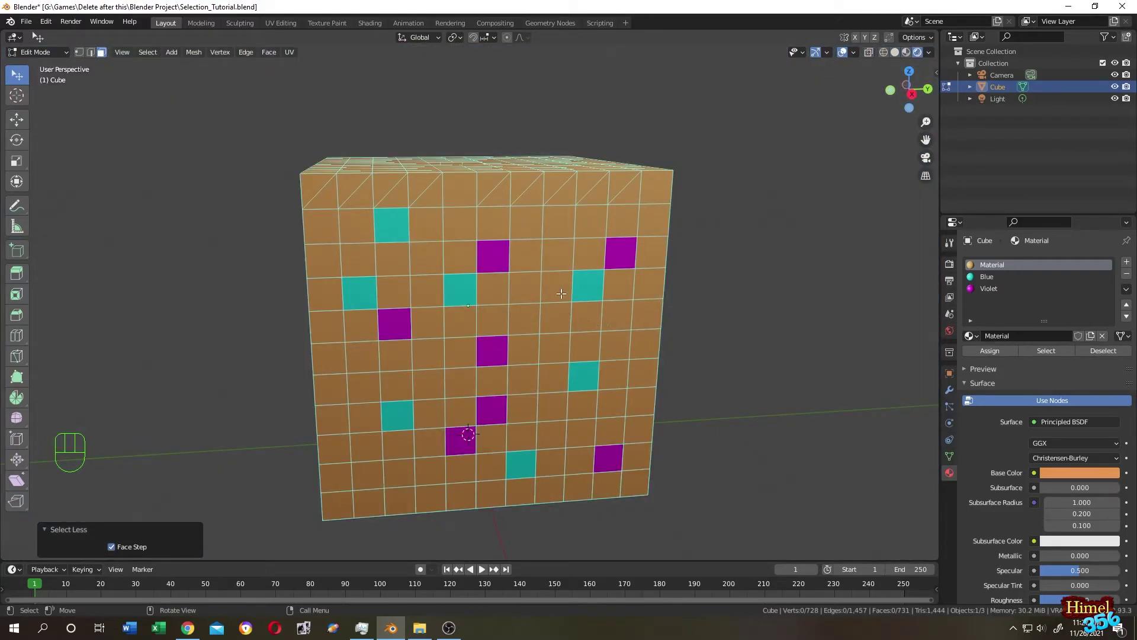
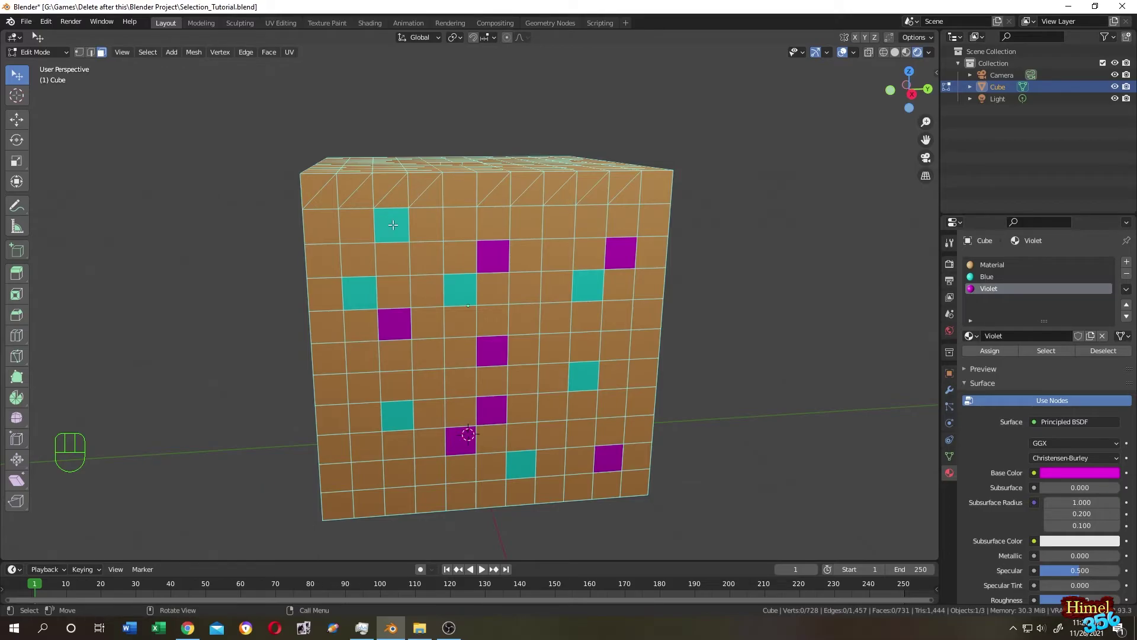
{"action": "left_click", "coordinate": [394, 222]}
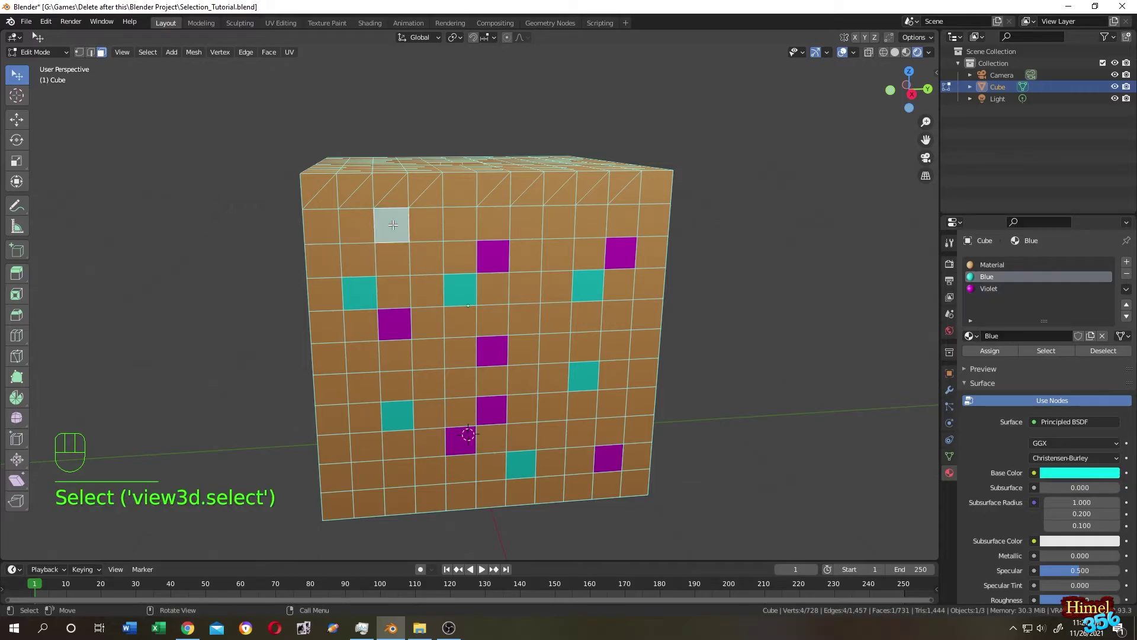
{"action": "key", "text": "shift+g"}
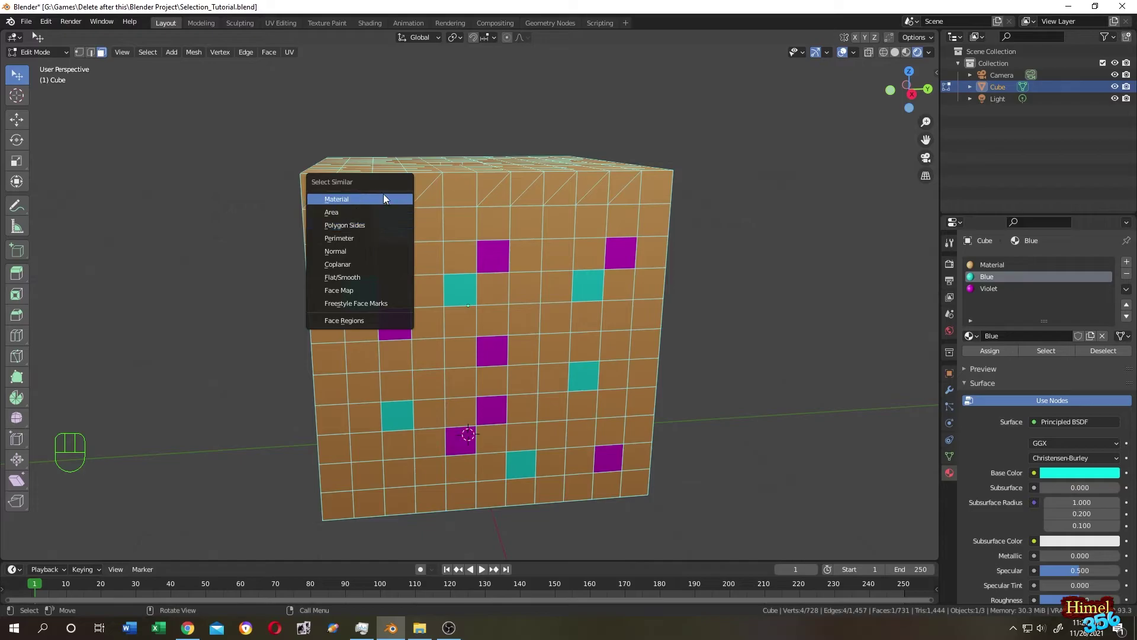
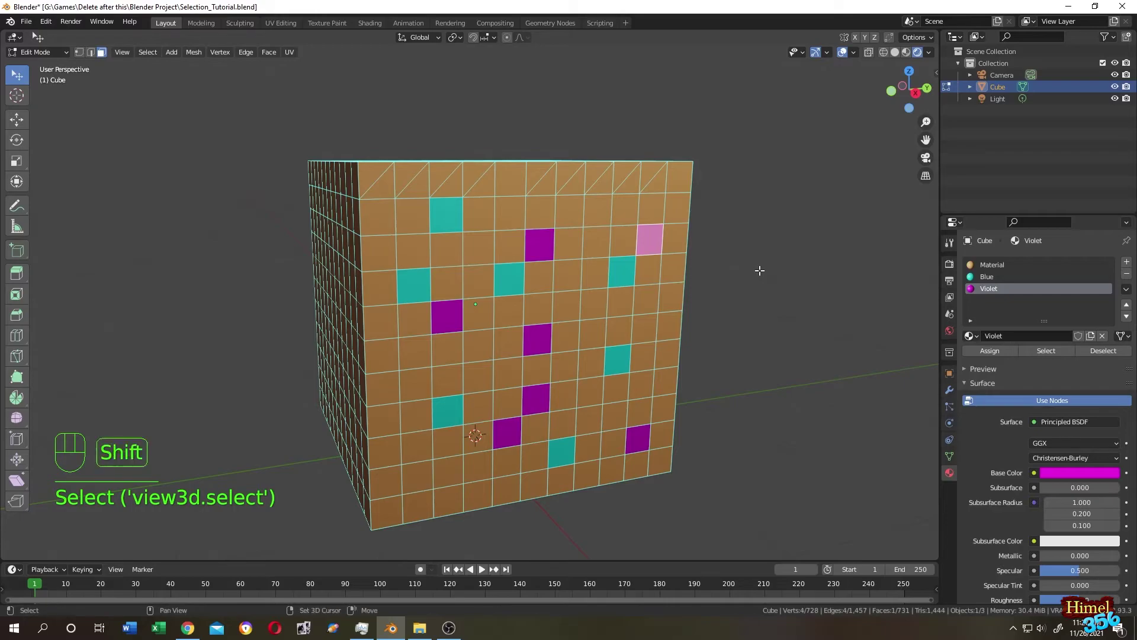
{"action": "key", "text": "shift+g"}
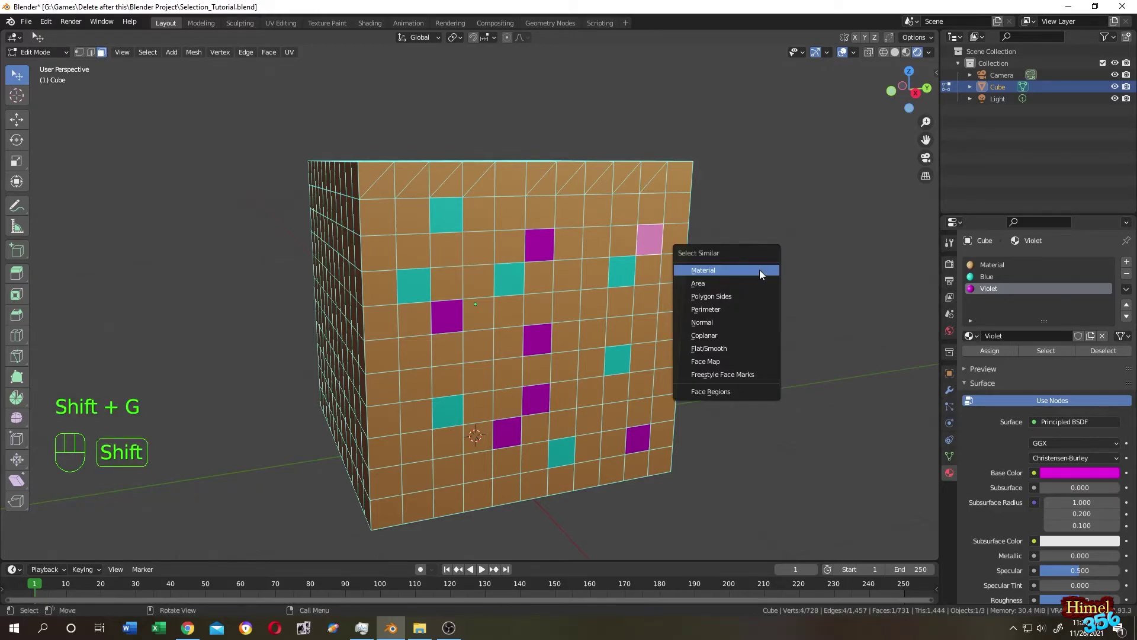
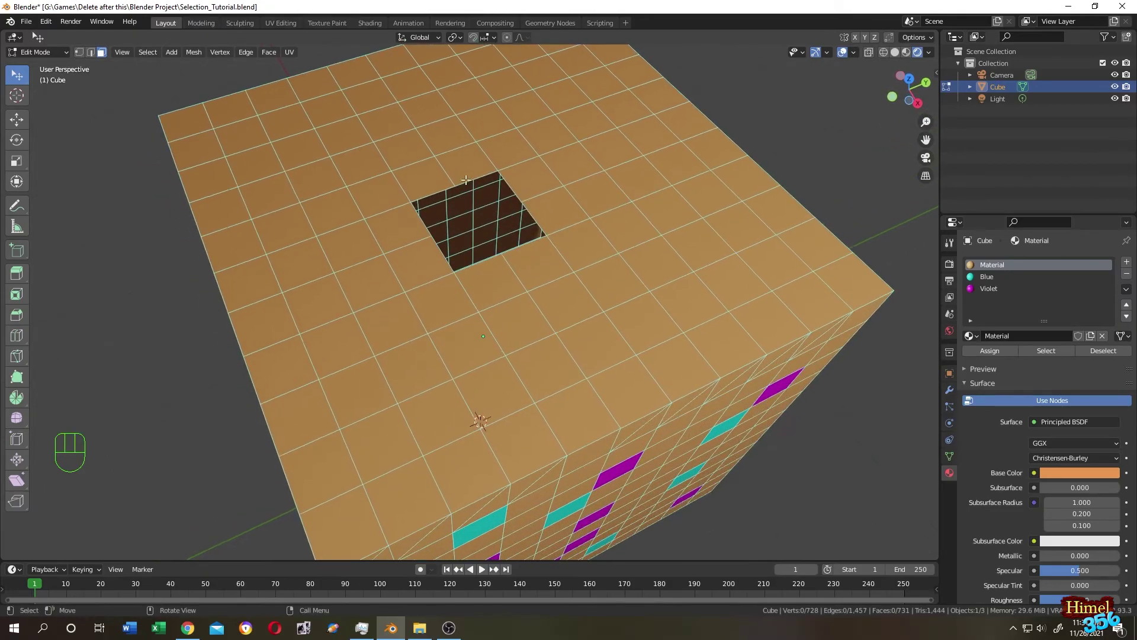
Step: Return the viewport to plain grey Solid shading and switch to edge select mode
{"action": "left_click", "coordinate": [898, 59]}
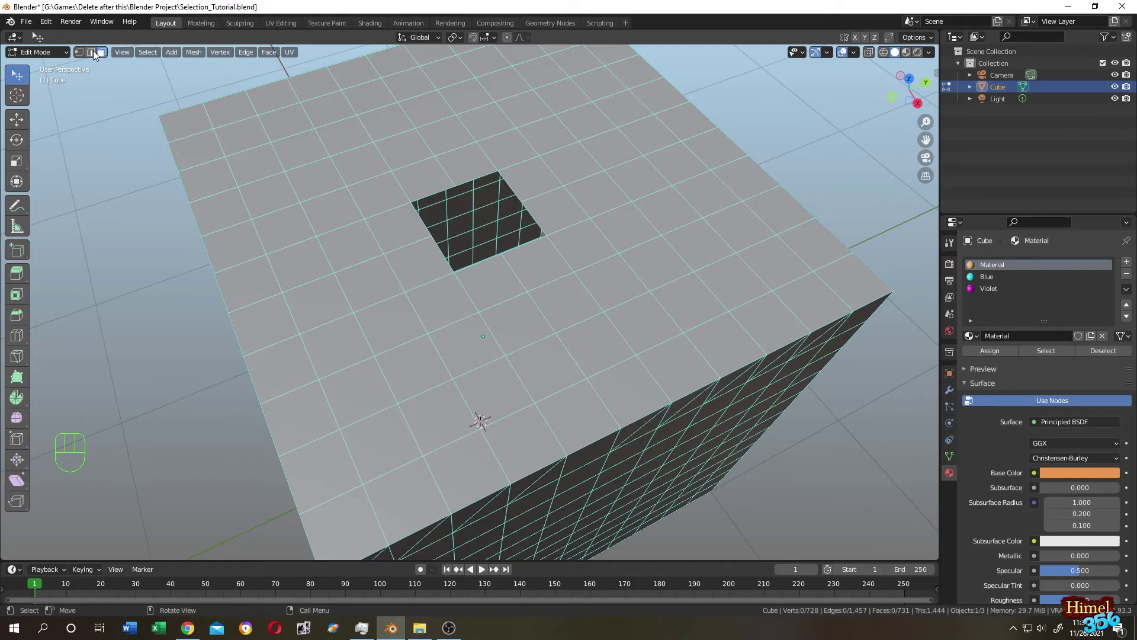
{"action": "left_click", "coordinate": [98, 53]}
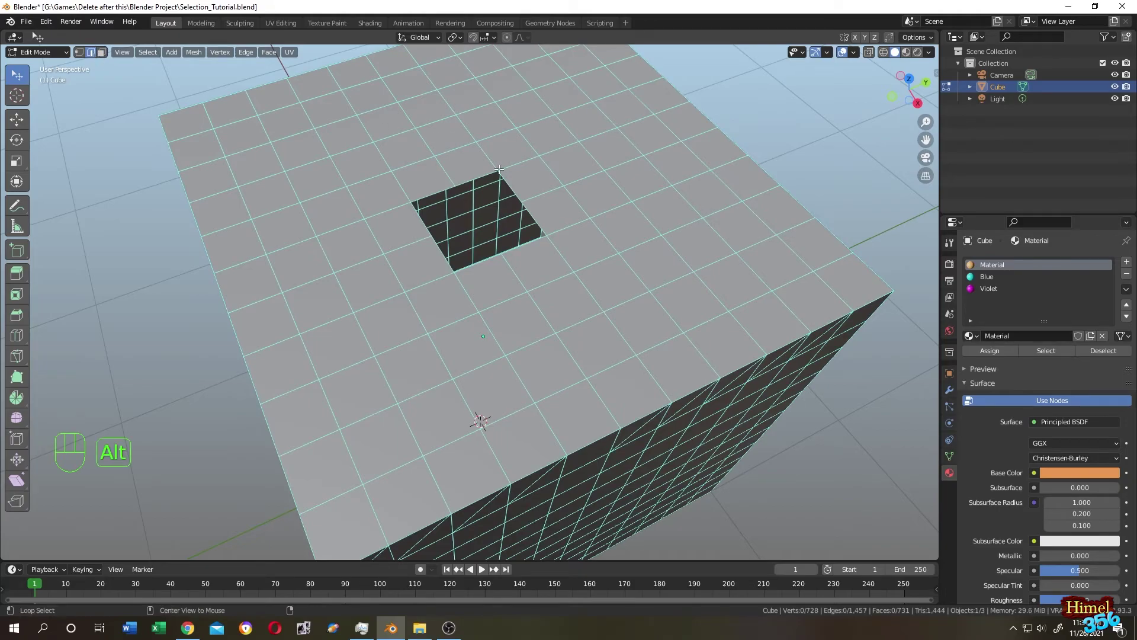
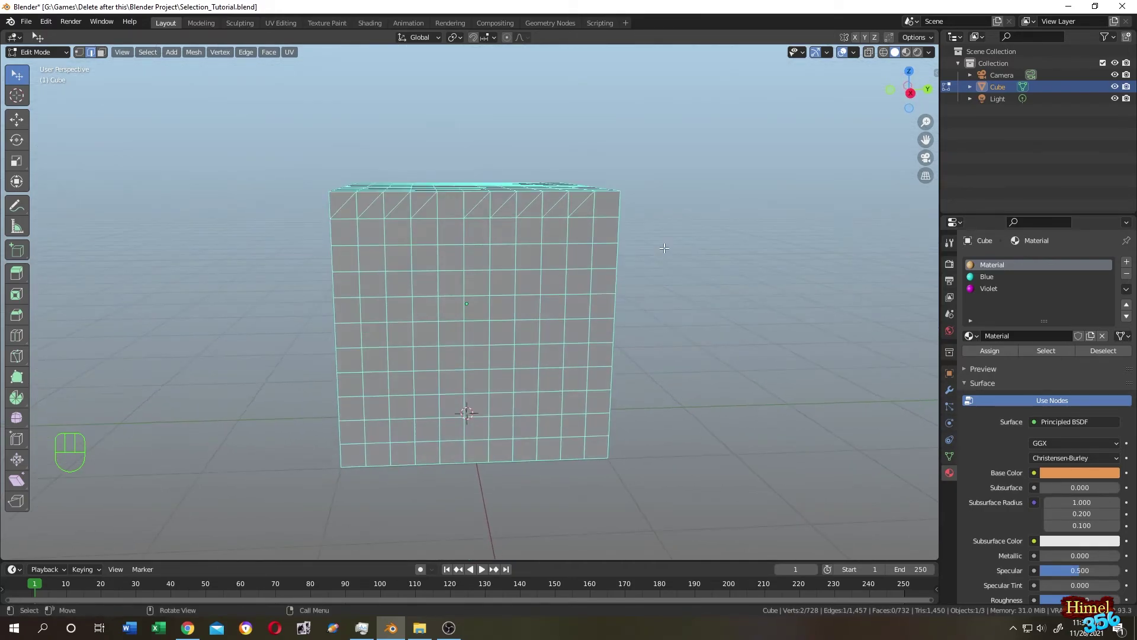
Step: Add a UV sphere to the cube's mesh and move it to sit beside the cube on its right
{"action": "key", "text": "shift+a"}
{"action": "key", "text": "g"}
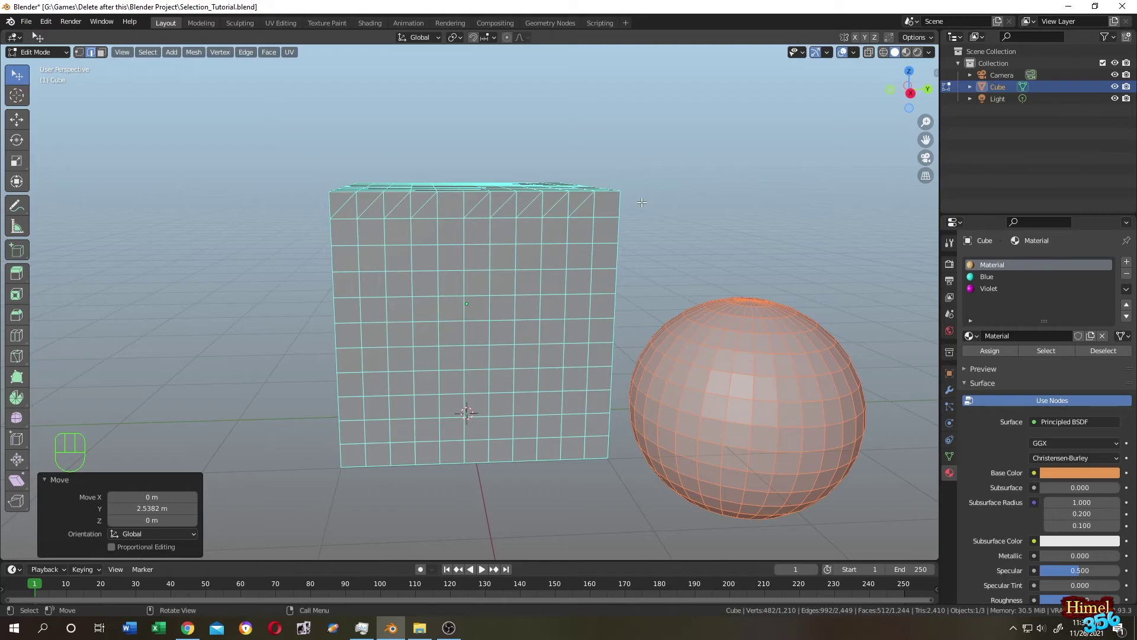
{"action": "key", "text": "Tab"}
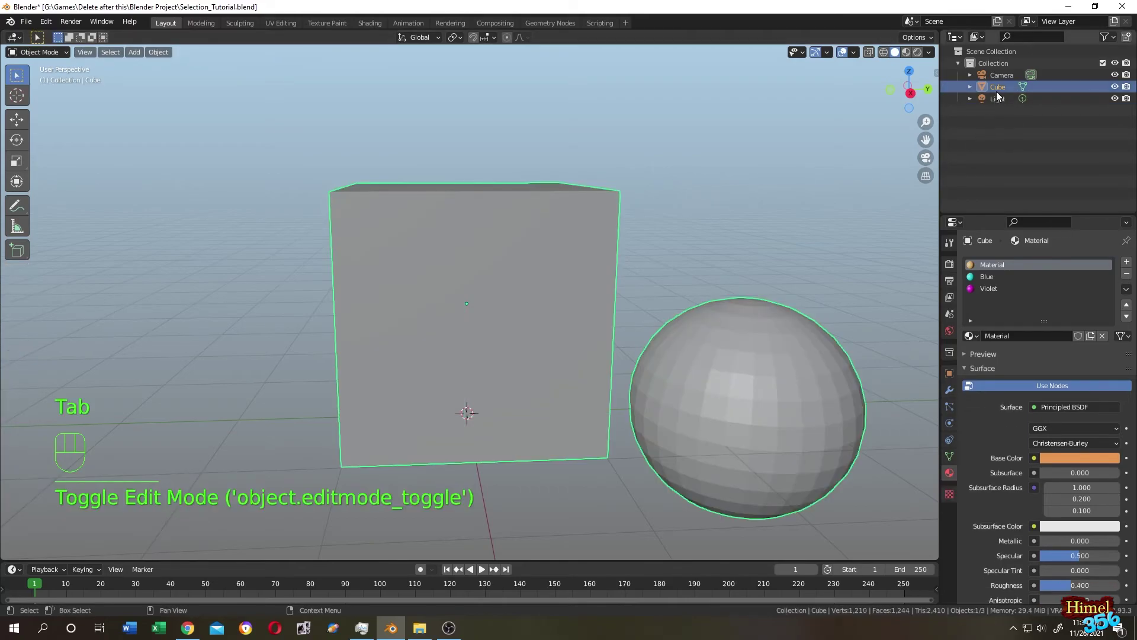
{"action": "left_click", "coordinate": [998, 103]}
{"action": "left_click", "coordinate": [998, 94]}
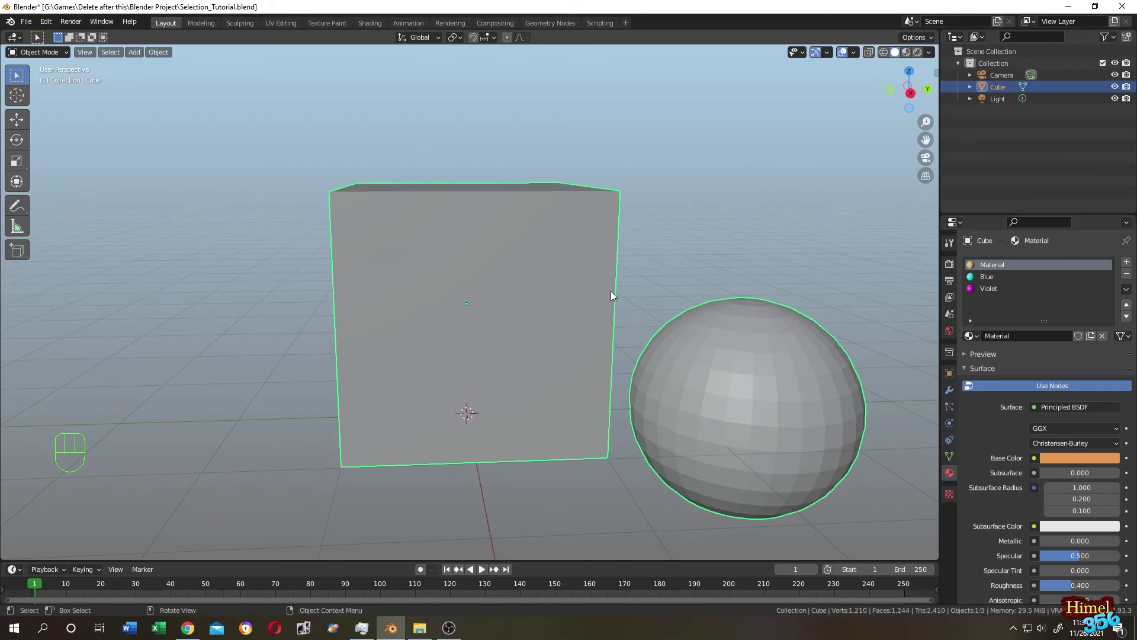
Step: Back in Edit Mode, select all the cube's connected faces with L, start a move and cancel it
{"action": "key", "text": "Tab"}
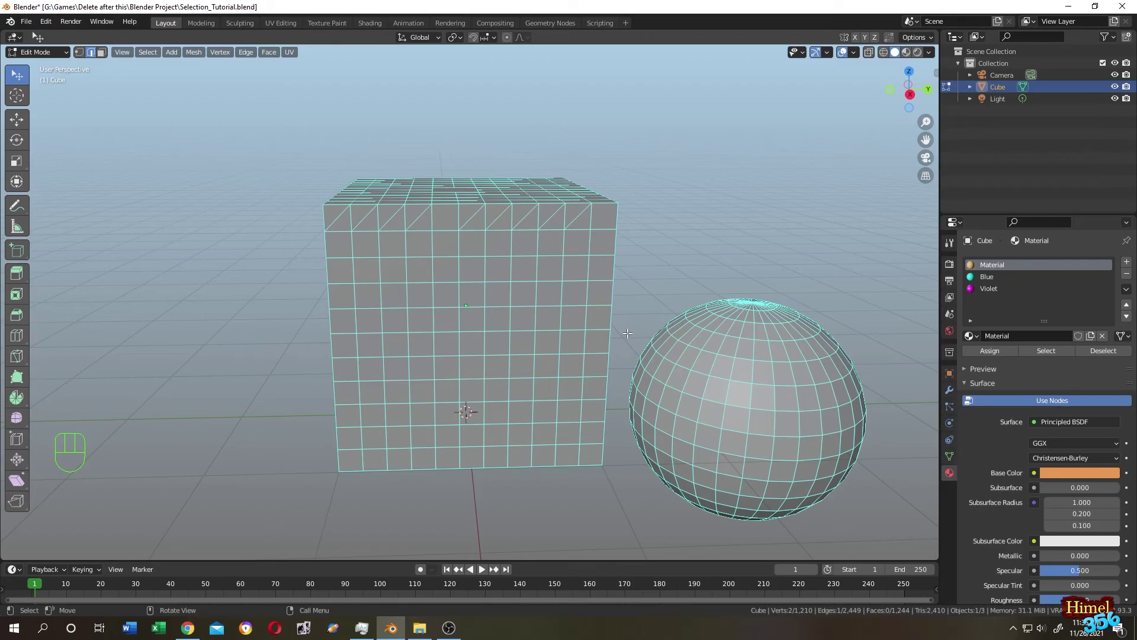
{"action": "key", "text": "ctrl+z"}
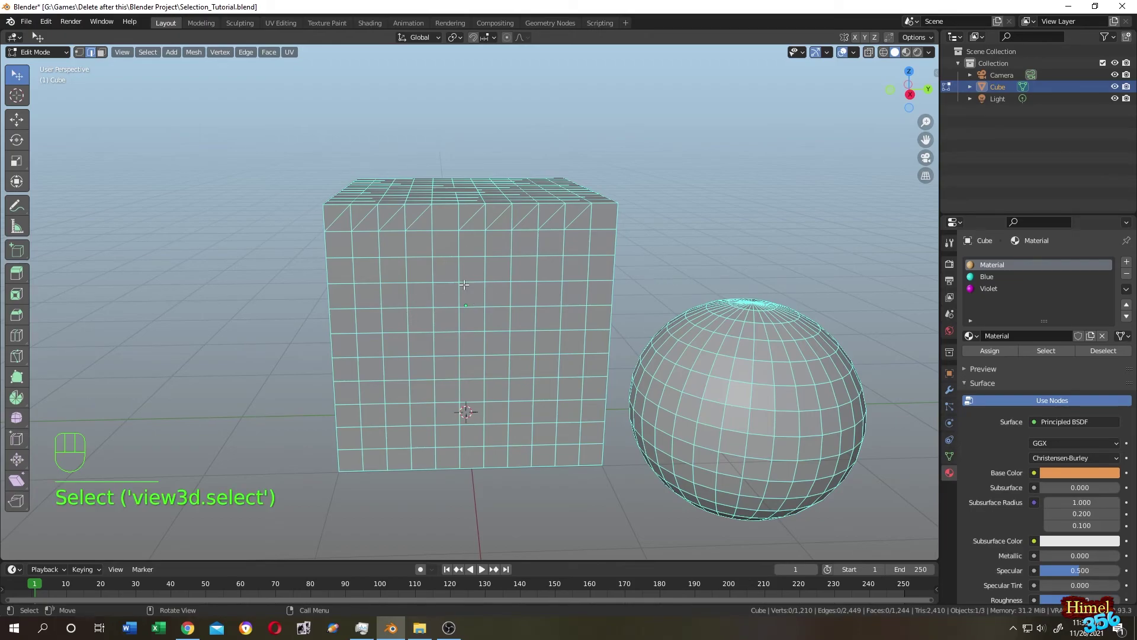
{"action": "key", "text": "l"}
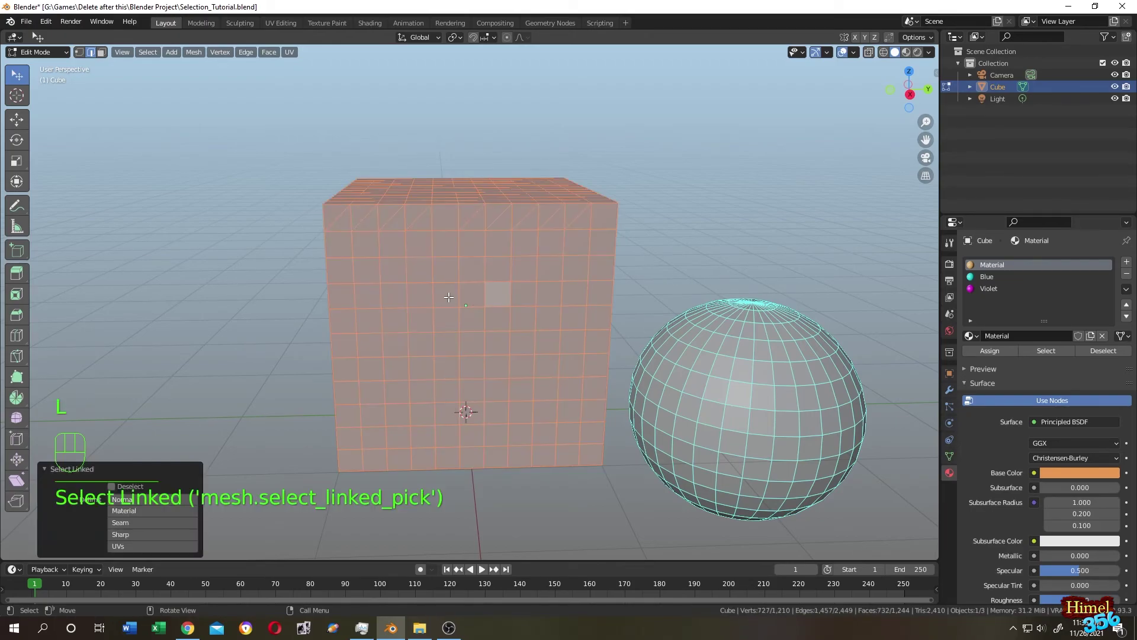
{"action": "key", "text": "g"}
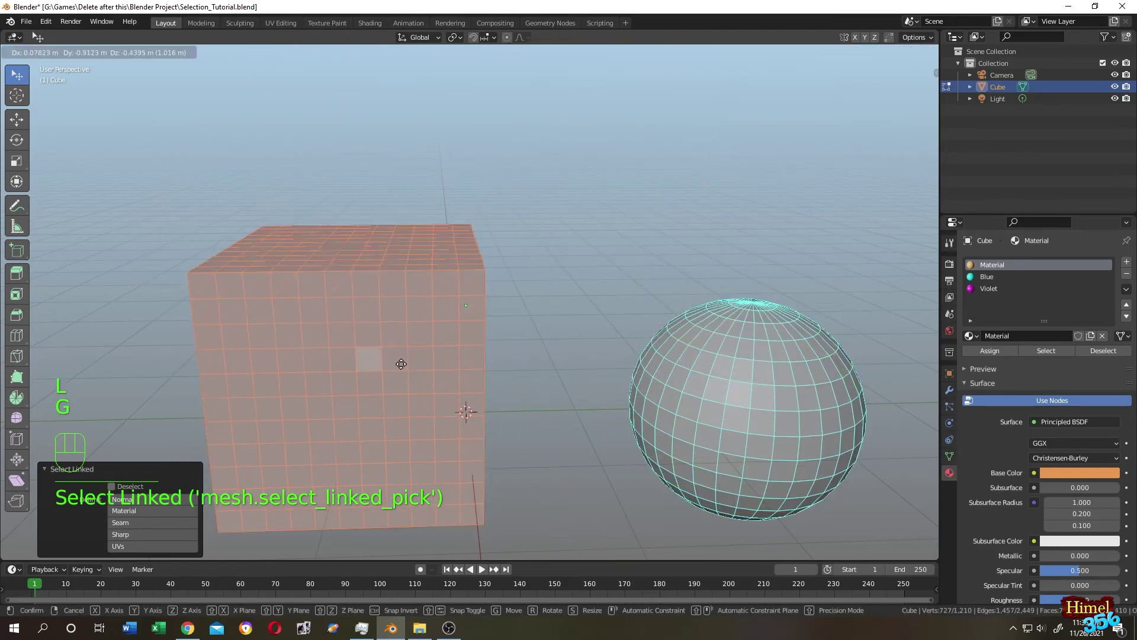
{"action": "key", "text": "ctrl+z"}
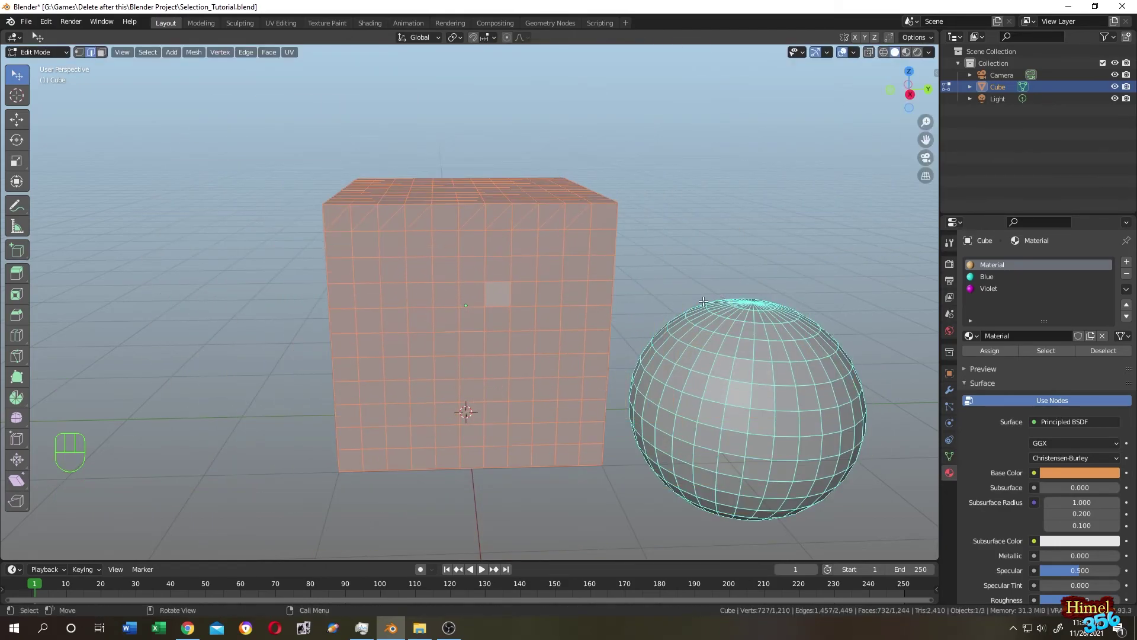
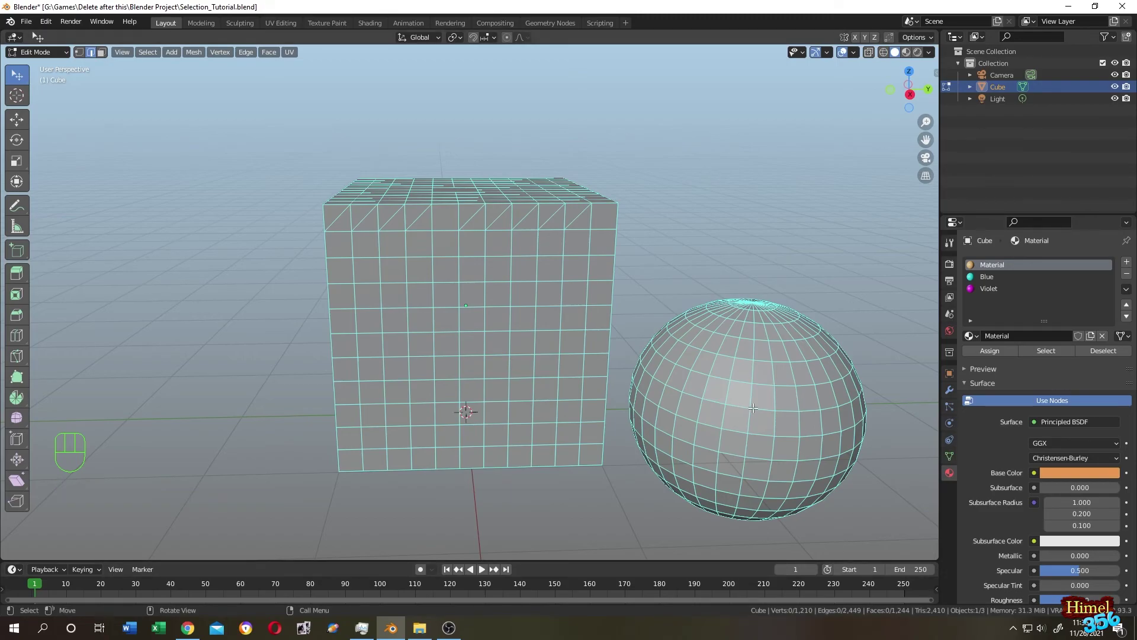
Step: Select the whole cube-and-sphere mesh, return to Object Mode and orbit to view its material colours
{"action": "key", "text": "l"}
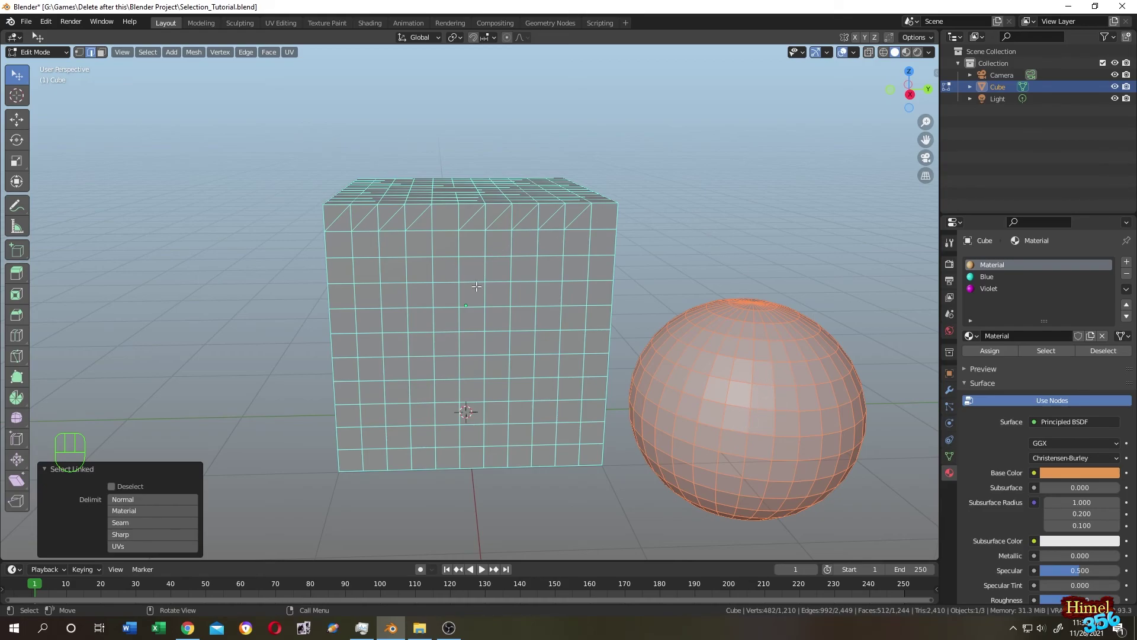
{"action": "key", "text": "l"}
{"action": "left_click_drag", "start_coordinate": [666, 221], "coordinate": [699, 219]}
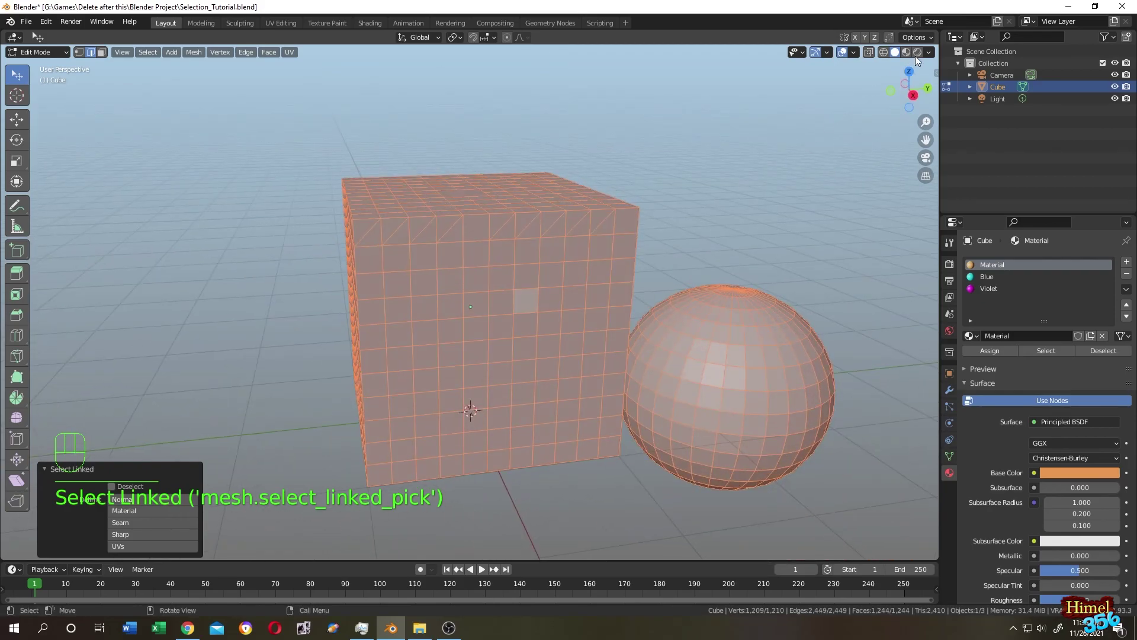
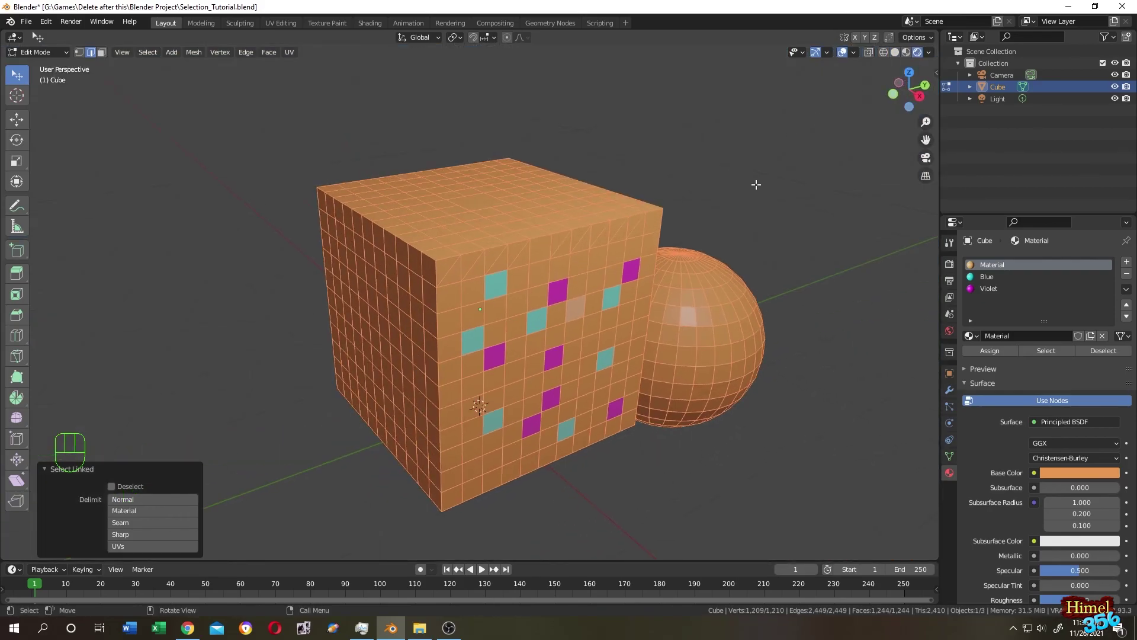
{"action": "key", "text": "Tab"}
{"action": "left_click_drag", "start_coordinate": [752, 197], "coordinate": [741, 190]}
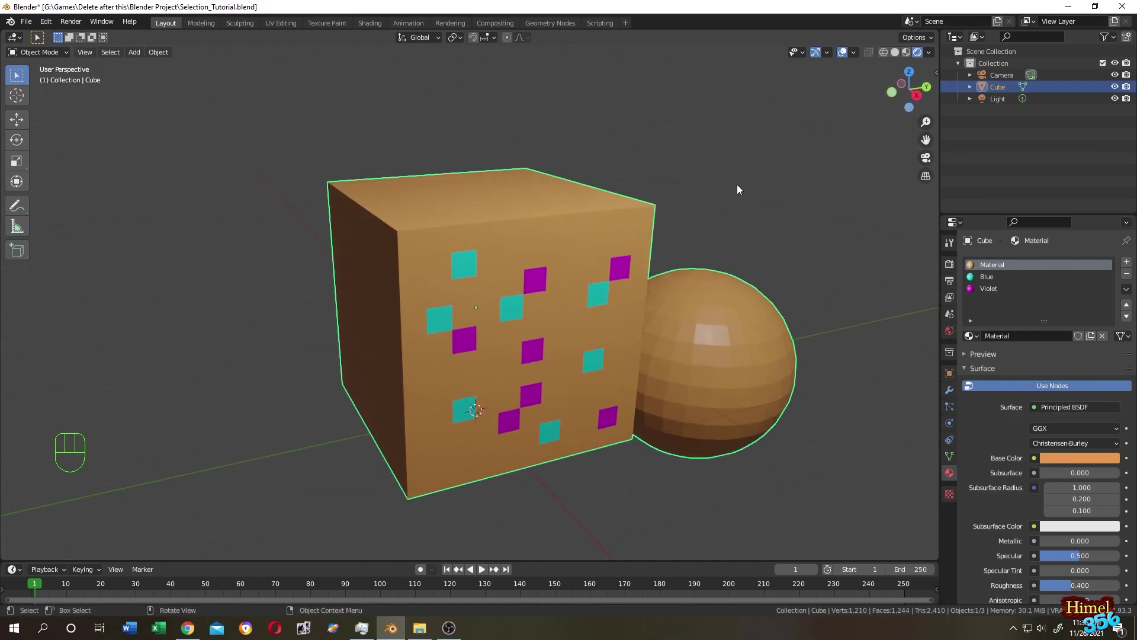